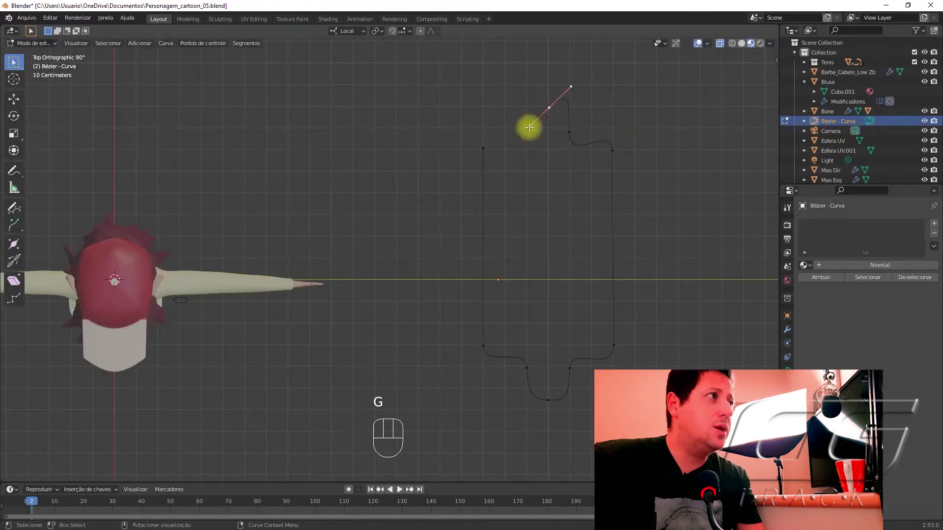
Undo a stray extrude/delete and reposition the copied deck outline curve.
{"action": "key", "text": "e"}
{"action": "key", "text": "Delete"}
{"action": "right_click", "coordinate": [507, 151]}
{"action": "key", "text": "ctrl+z"}
{"action": "key", "text": "g"}
{"action": "key", "text": "g"}
{"action": "key", "text": "Tab"}
{"action": "key", "text": "Tab"}
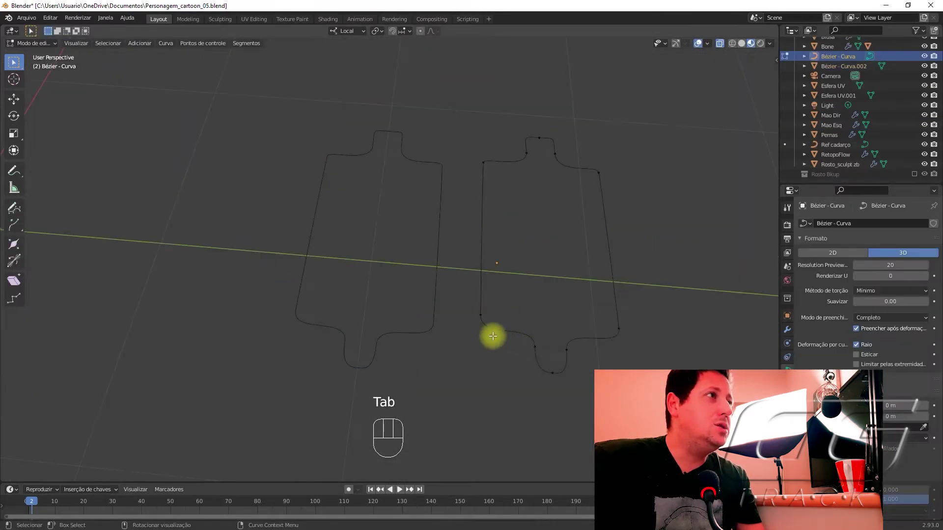
Convert the copied Bézier outline into a mesh via Object > Convert > Mesh and enter Edit Mode.
{"action": "key", "text": "a"}
{"action": "key", "text": "f"}
{"action": "key", "text": "Tab"}
{"action": "left_click_drag", "start_coordinate": [527, 340], "coordinate": [582, 353]}
{"action": "key", "text": "Tab"}
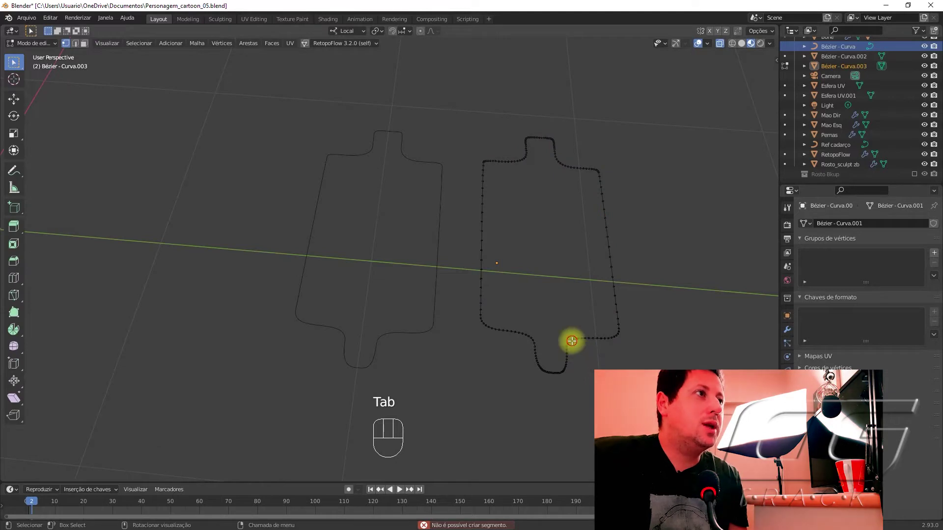
Select all outline vertices, fill them into one face and knife-cut a line across the deck.
{"action": "key", "text": "a"}
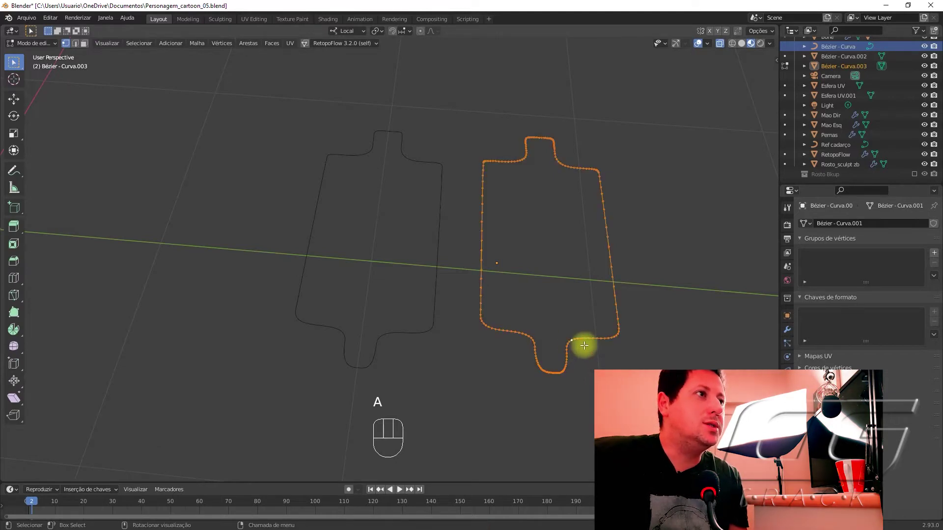
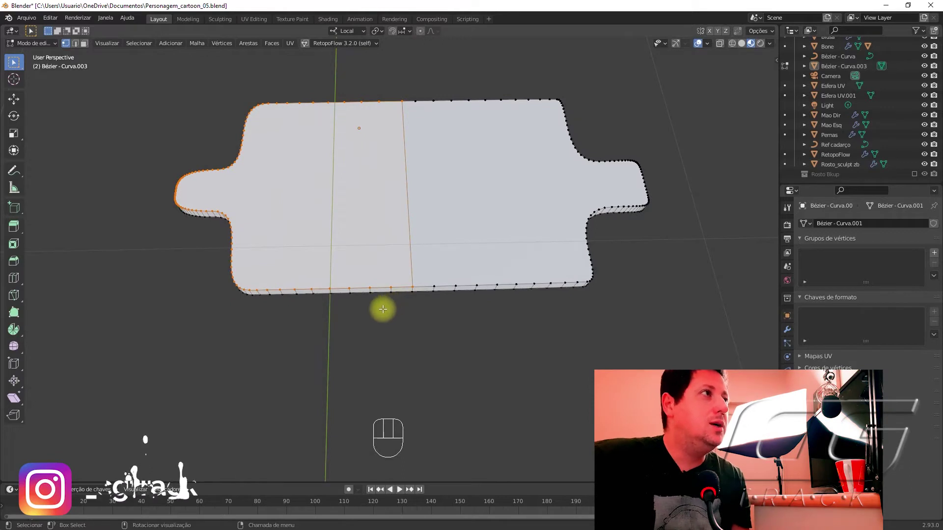
{"action": "key", "text": "k"}
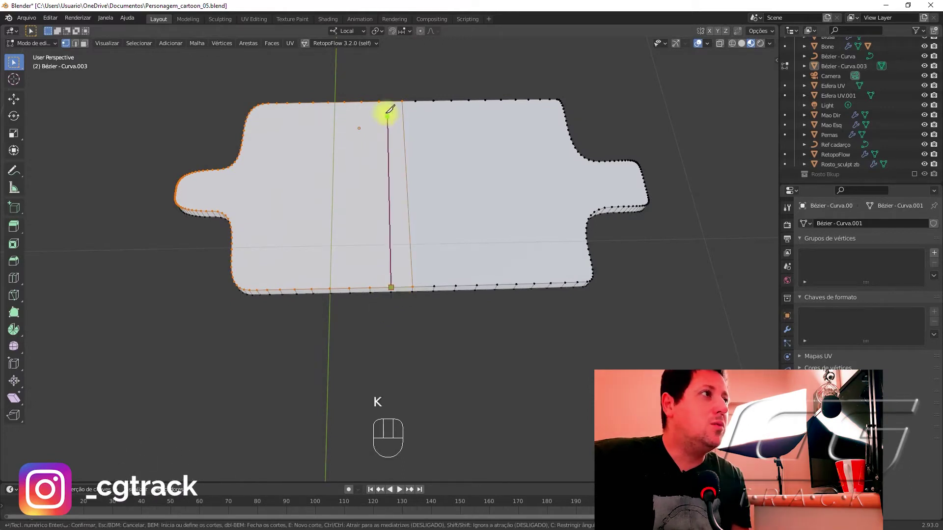
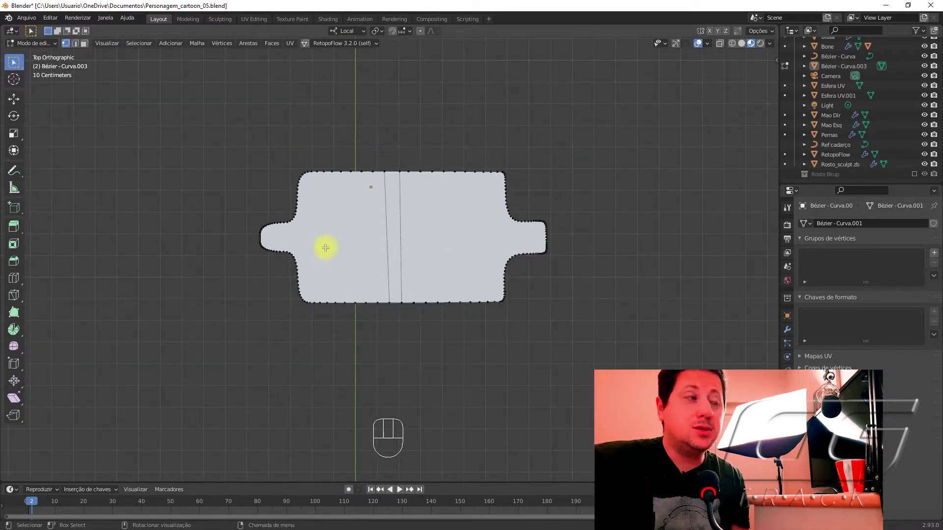
Leave Edit Mode, delete a stray object and add a new cube over the deck outline.
{"action": "key", "text": "Tab"}
{"action": "left_click", "coordinate": [409, 238]}
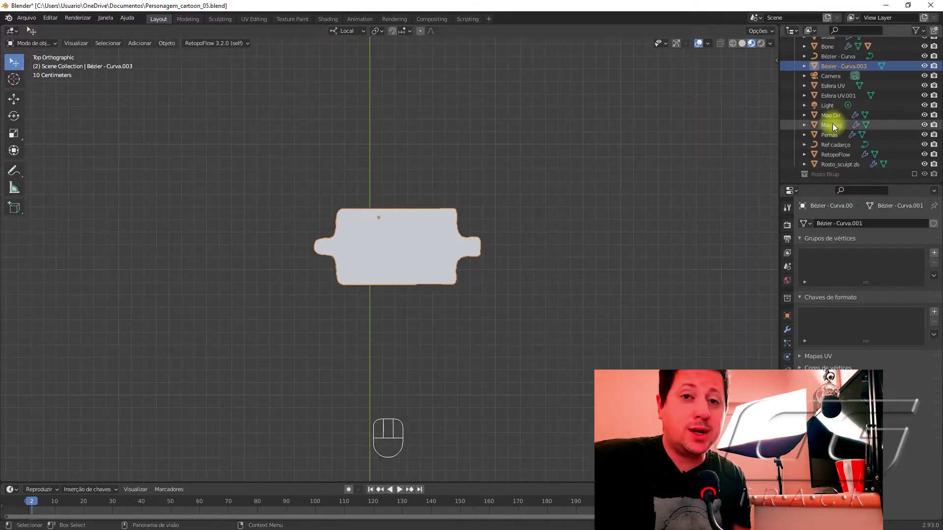
{"action": "key", "text": "Delete"}
{"action": "left_click", "coordinate": [458, 223]}
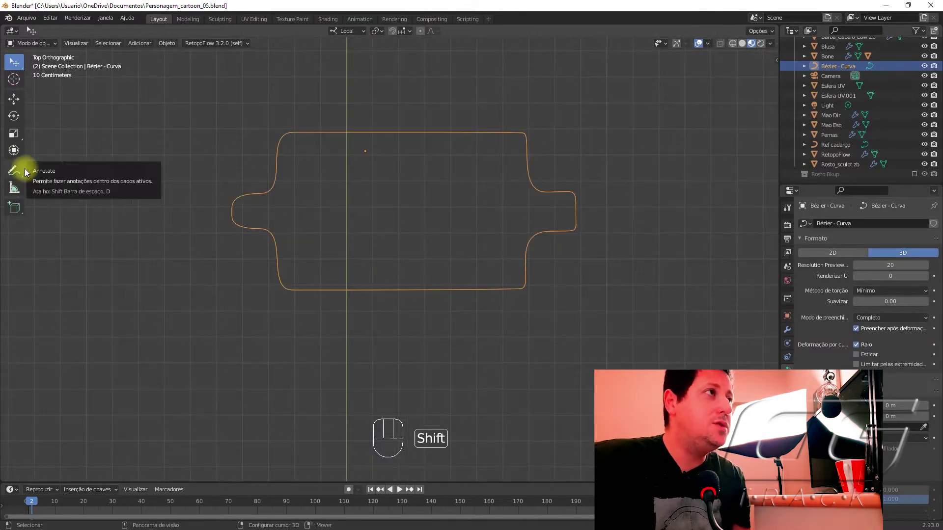
{"action": "key", "text": "shift+a"}
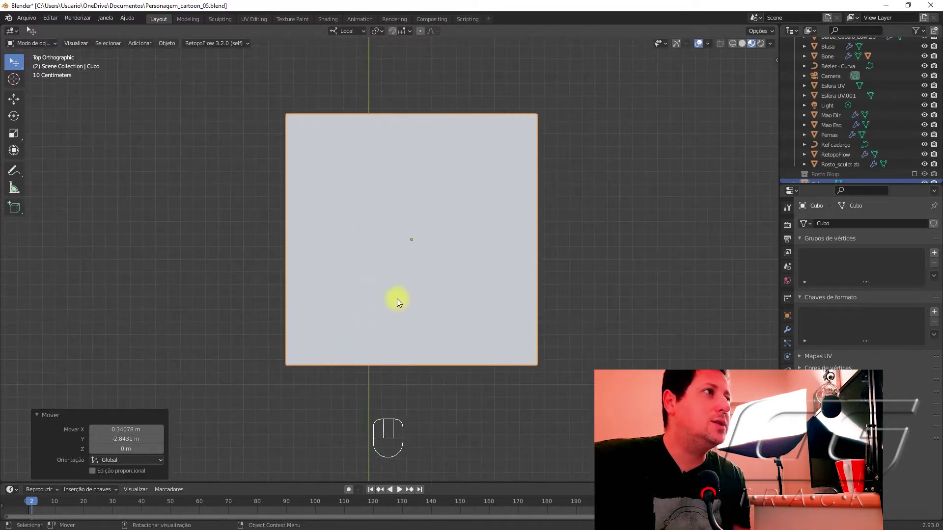
Scale the cube along Y, X and Z into a thin narrow rectangular slab.
{"action": "key", "text": "s"}
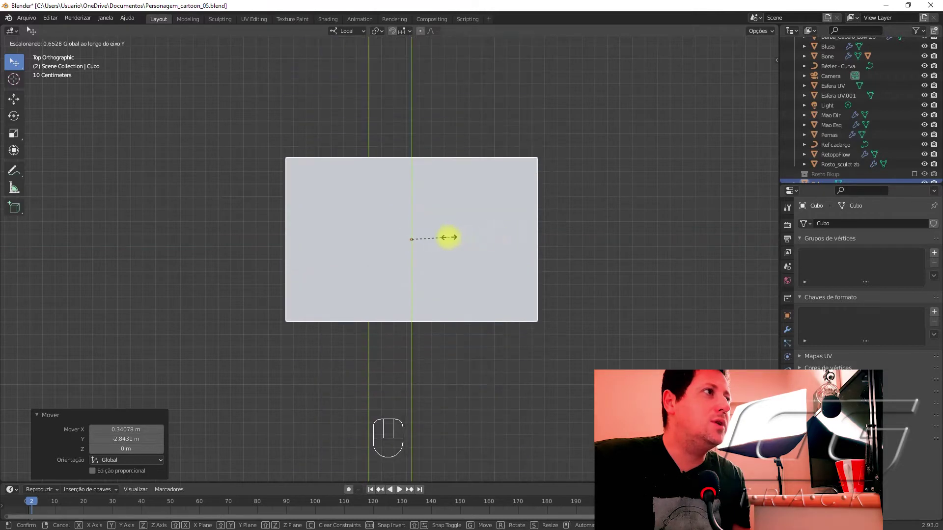
{"action": "key", "text": "s"}
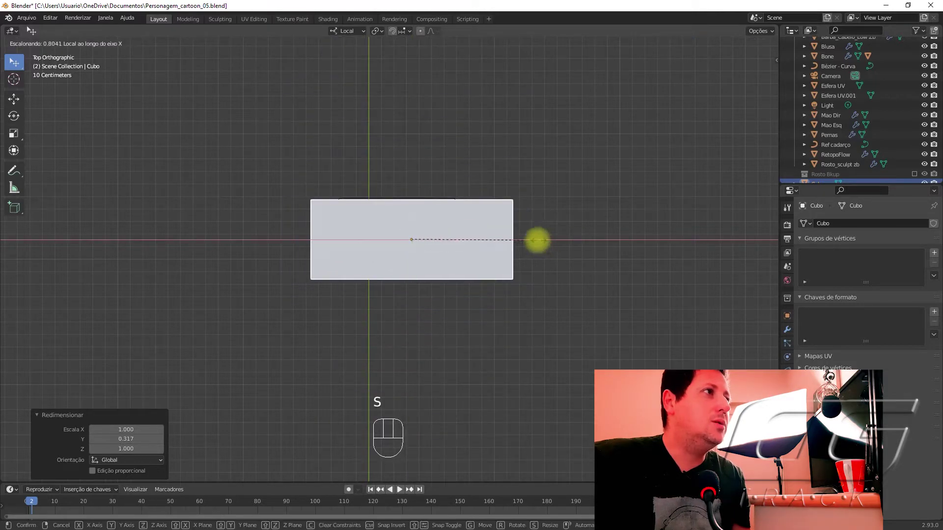
{"action": "left_click_drag", "start_coordinate": [444, 307], "coordinate": [434, 197]}
{"action": "key", "text": "s"}
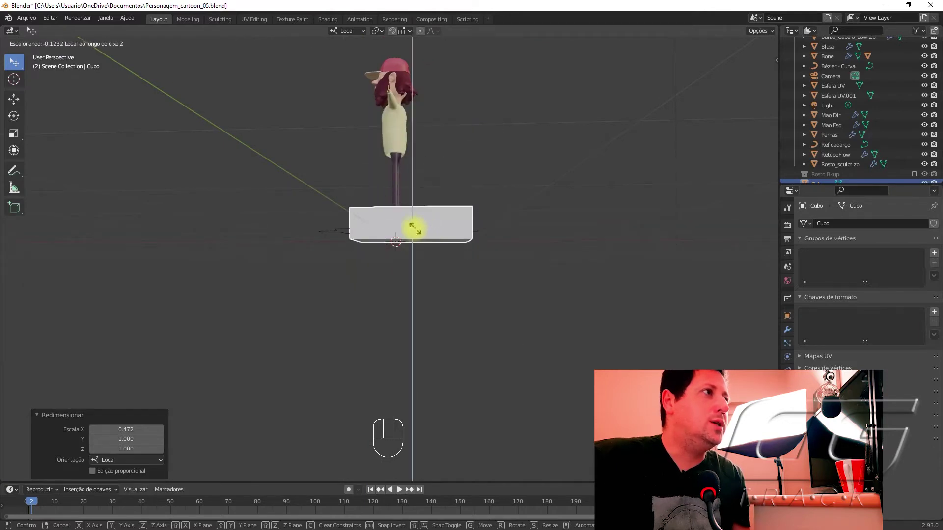
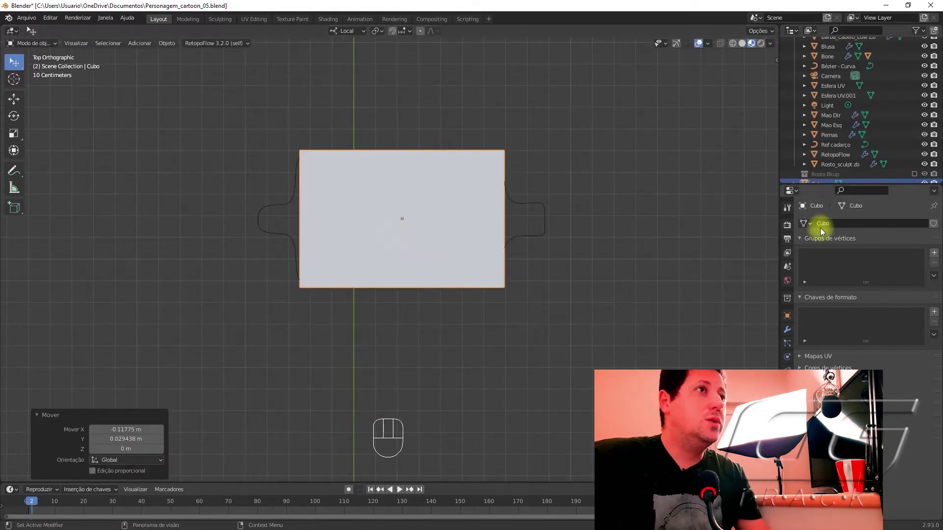
Add a Subdivision Surface modifier to the slab at level 2.
{"action": "left_click", "coordinate": [790, 330]}
{"action": "left_click_drag", "start_coordinate": [845, 224], "coordinate": [724, 401]}
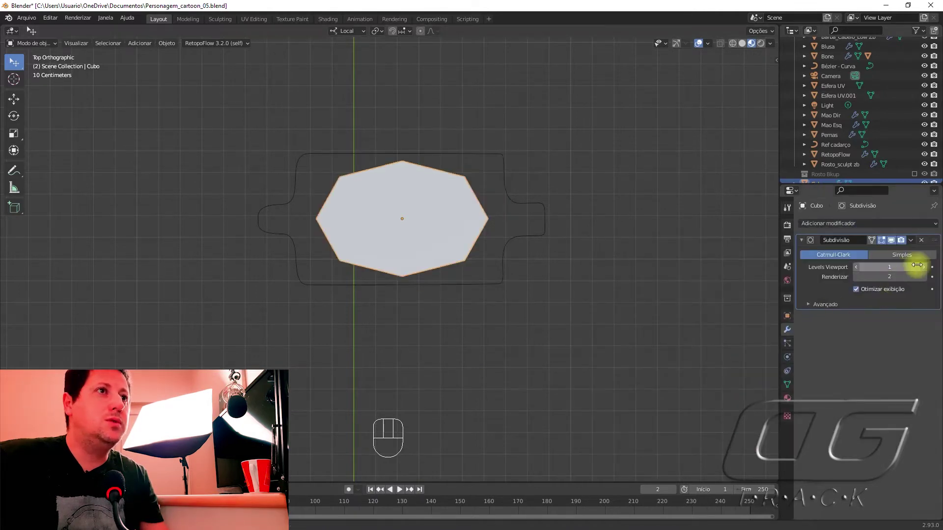
{"action": "left_click", "coordinate": [926, 268]}
Cut horizontal and vertical edge loops across the slab in Edit Mode.
{"action": "key", "text": "Tab"}
{"action": "key", "text": "ctrl+z"}
{"action": "key", "text": "ctrl+r"}
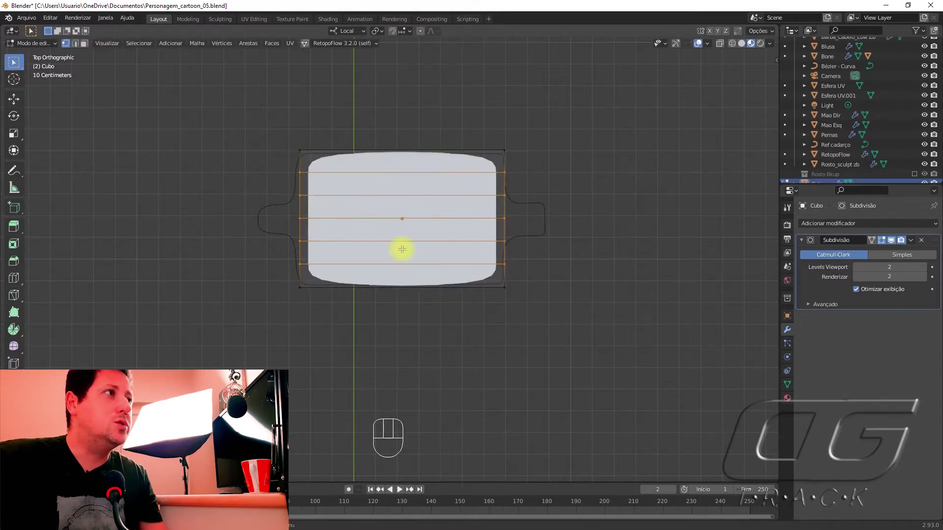
{"action": "key", "text": "ctrl+r"}
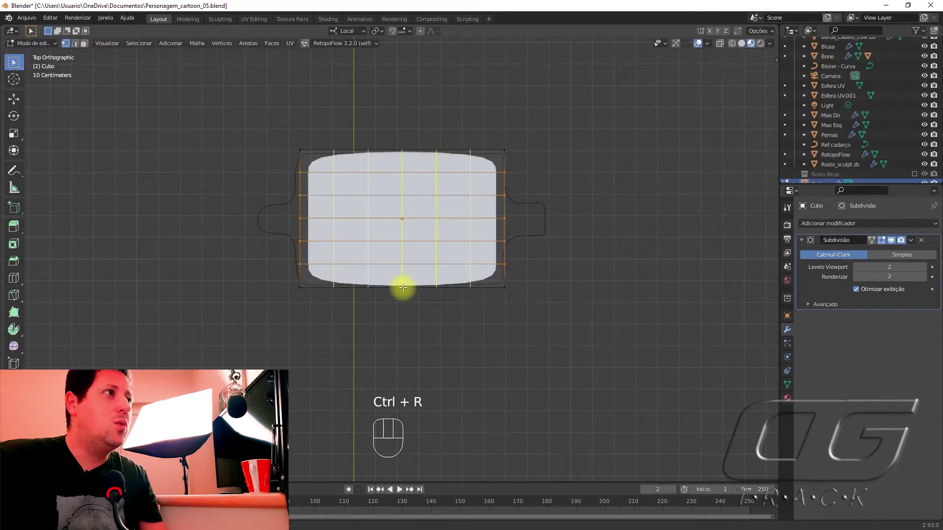
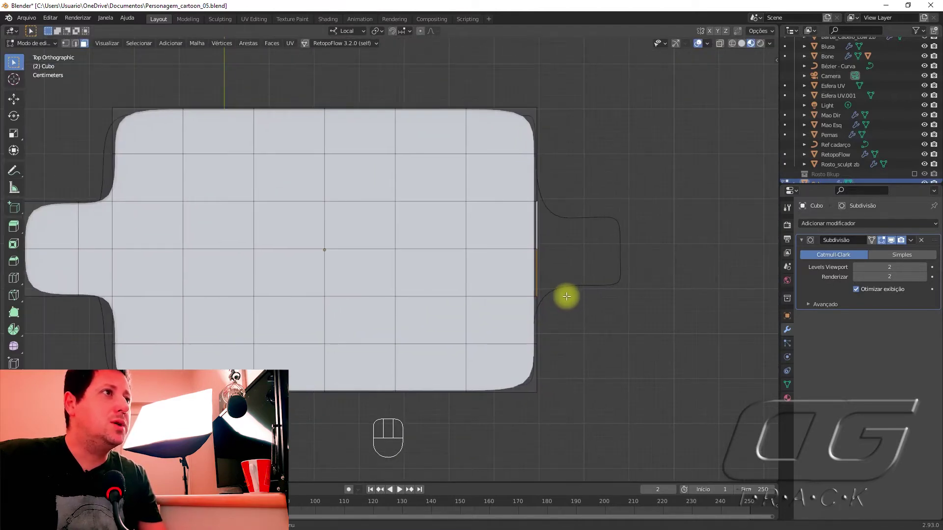
Extrude the right end faces into the deck tail and add an edge loop there.
{"action": "key", "text": "e"}
{"action": "key", "text": "e"}
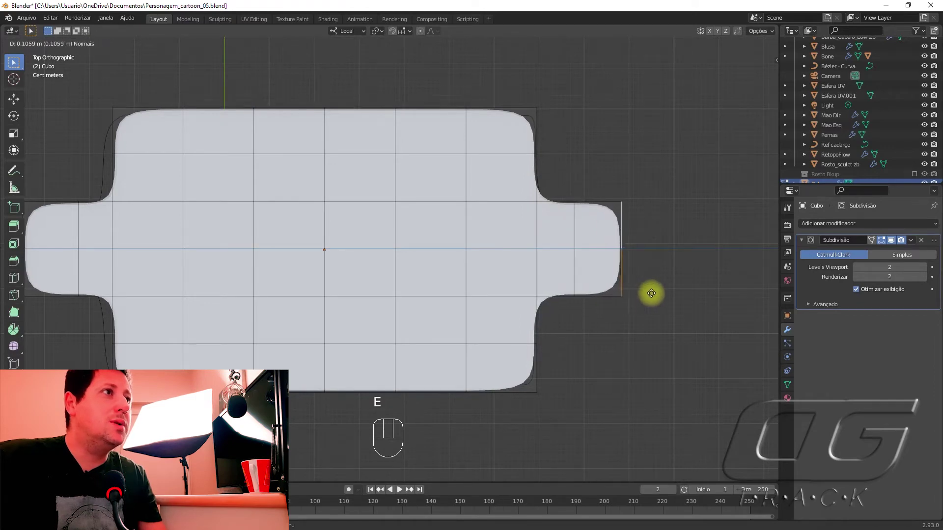
{"action": "key", "text": "ctrl+r"}
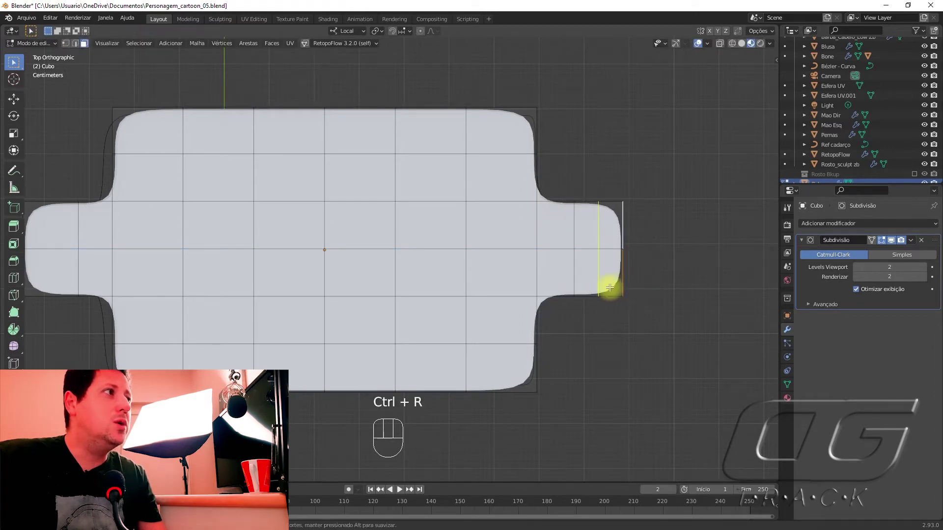
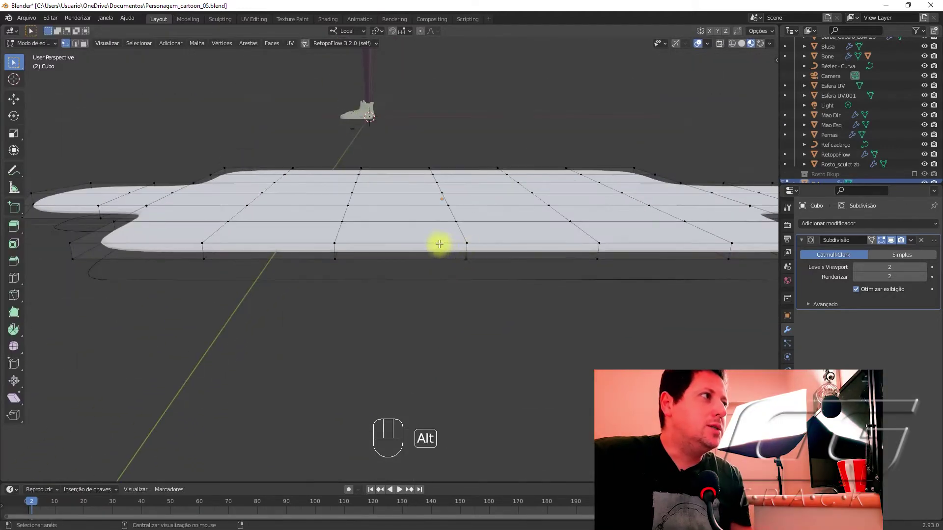
Add two edge loops around the deck's thickness, tighten them toward the rim and leave Edit Mode.
{"action": "key", "text": "ctrl+r"}
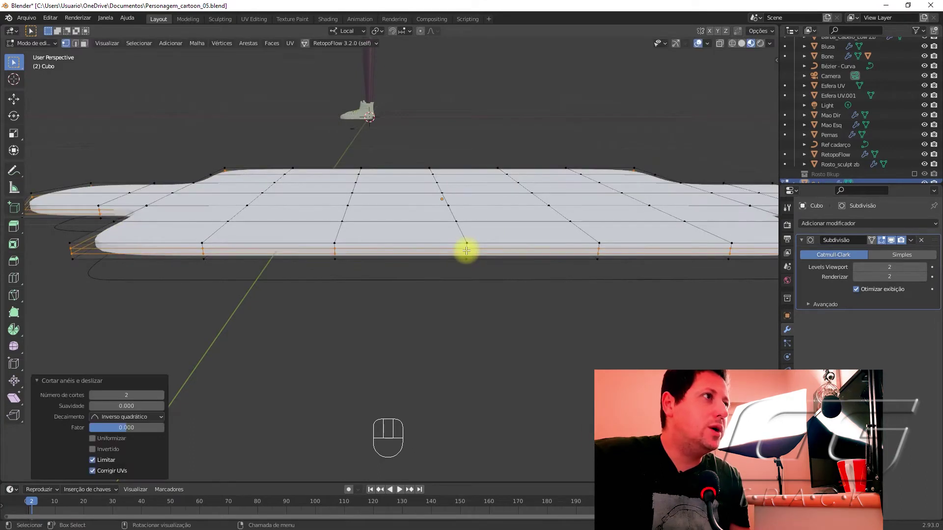
{"action": "key", "text": "s"}
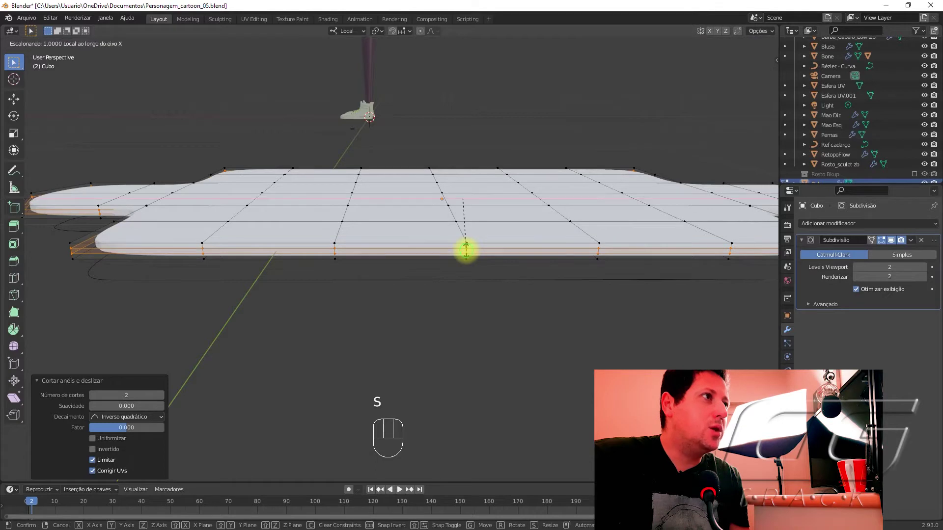
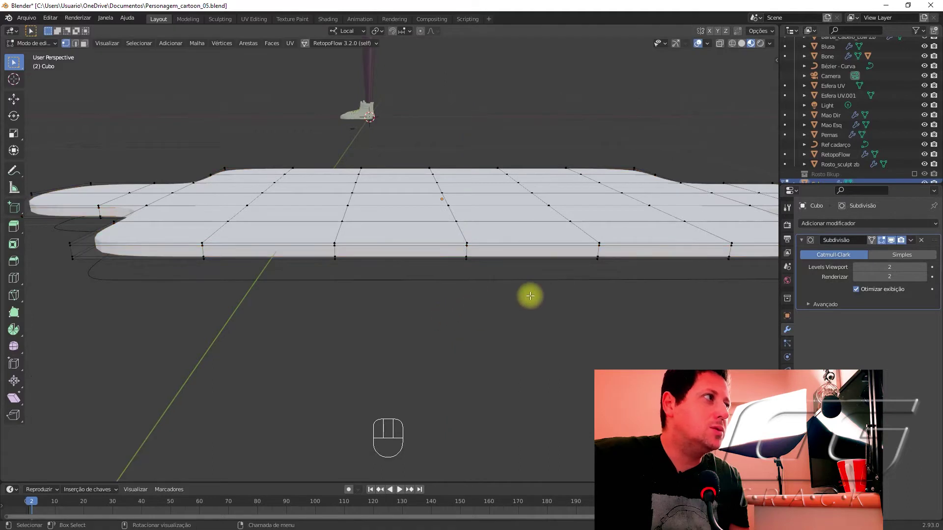
{"action": "key", "text": "Tab"}
Set the subdivision Levels Viewport and Render to 4.
{"action": "left_click_drag", "start_coordinate": [447, 263], "coordinate": [445, 299]}
{"action": "left_click", "coordinate": [456, 280]}
{"action": "left_click", "coordinate": [927, 271]}
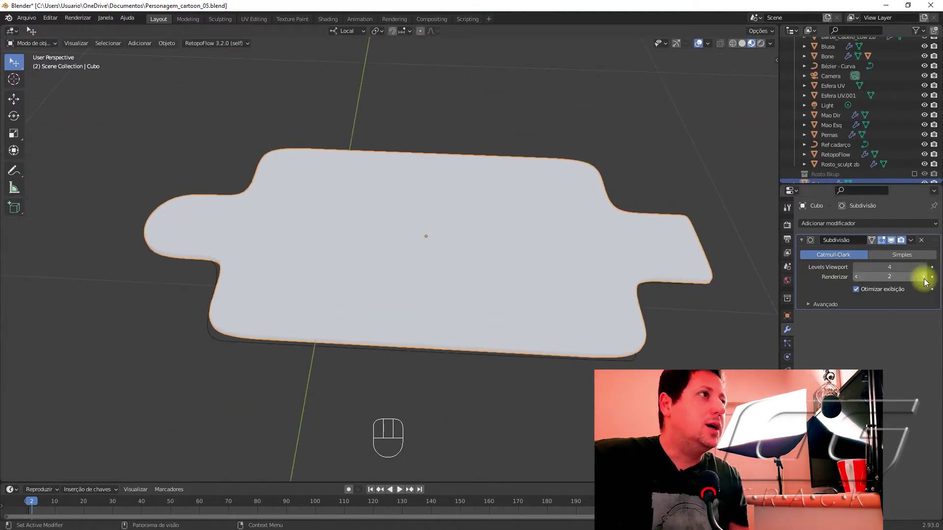
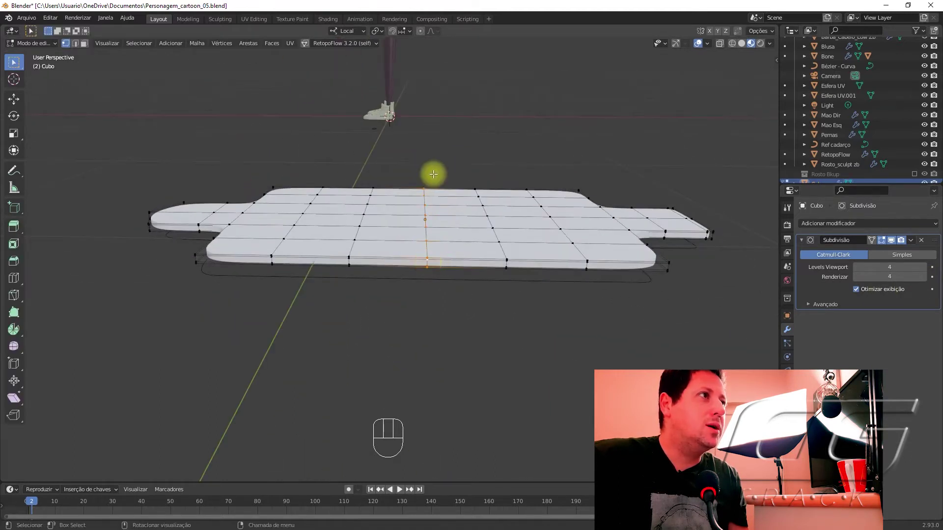
Lift the deck's middle edge loop with proportional editing into an arched curve.
{"action": "key", "text": "o"}
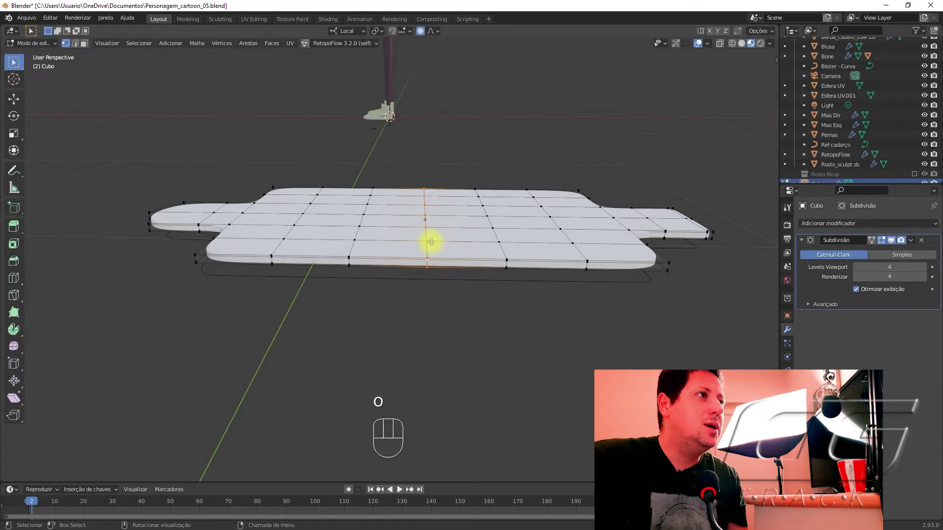
{"action": "key", "text": "g"}
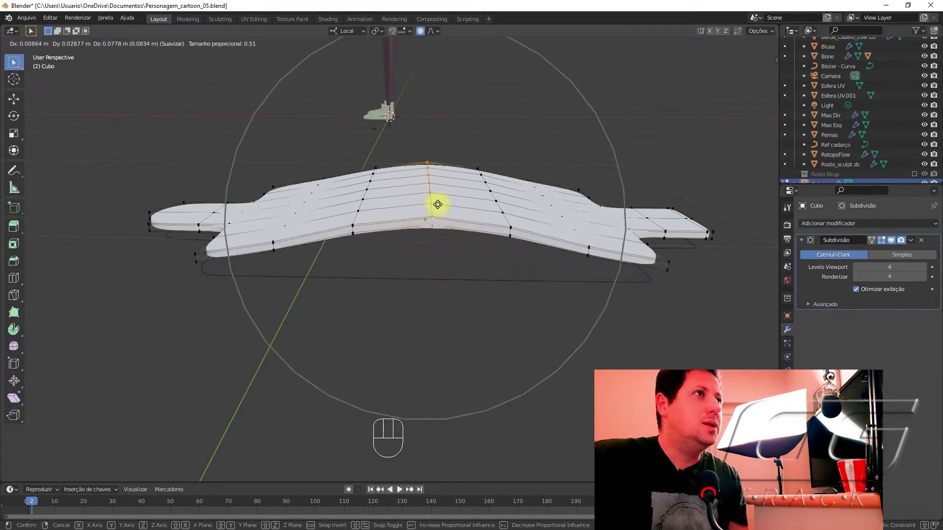
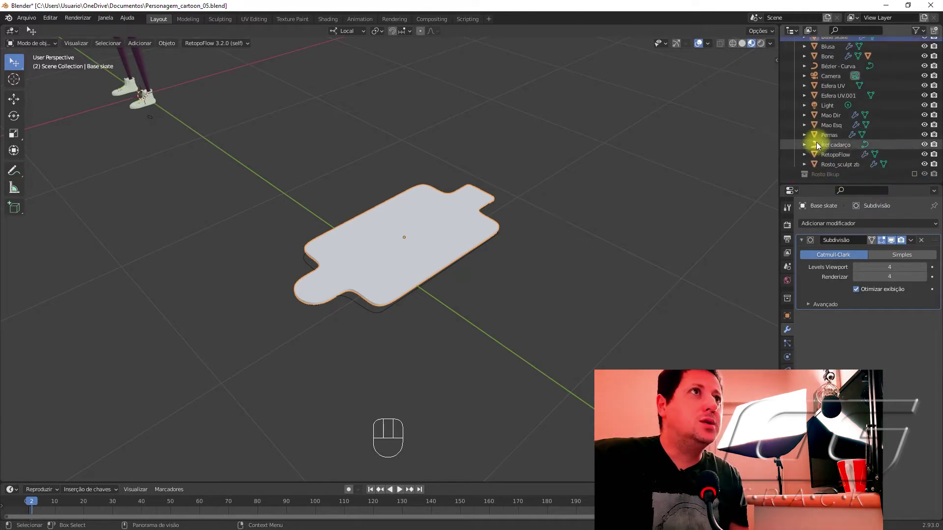
Select the Base skate deck and scale it on Z to about 2.64 to thicken it.
{"action": "left_click", "coordinate": [357, 303]}
{"action": "key", "text": "Tab"}
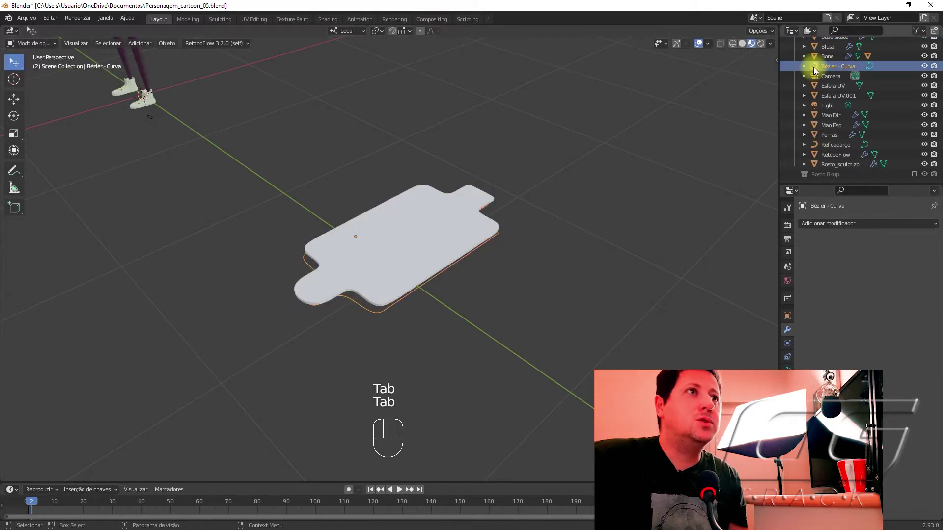
{"action": "left_click_drag", "start_coordinate": [817, 72], "coordinate": [819, 180]}
{"action": "left_click_drag", "start_coordinate": [421, 263], "coordinate": [444, 289]}
{"action": "left_click_drag", "start_coordinate": [416, 278], "coordinate": [410, 248]}
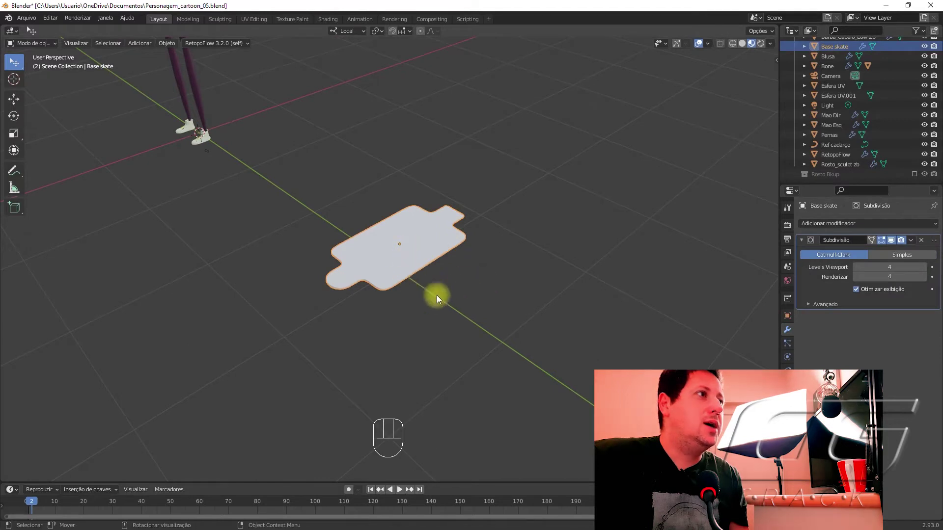
{"action": "left_click", "coordinate": [476, 278]}
{"action": "left_click_drag", "start_coordinate": [384, 296], "coordinate": [471, 262]}
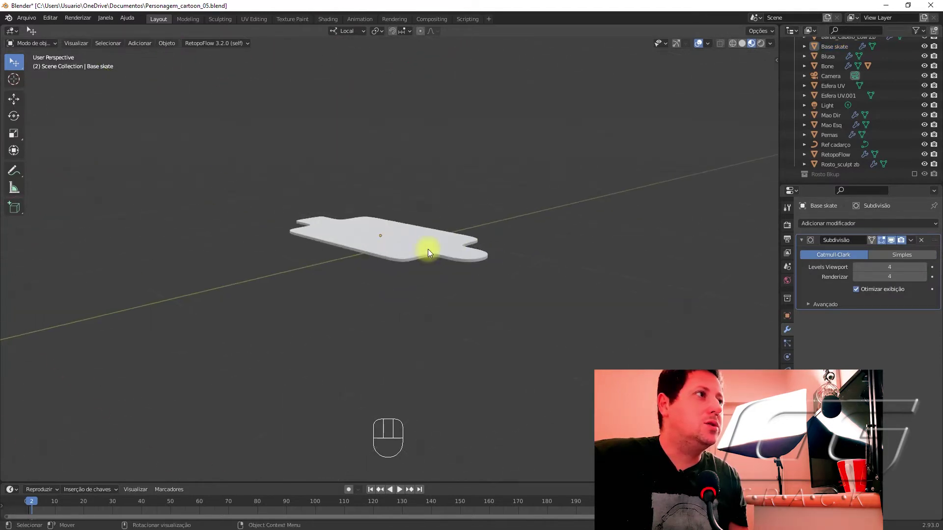
{"action": "left_click", "coordinate": [420, 235]}
{"action": "middle_click", "coordinate": [402, 256]}
{"action": "key", "text": "s"}
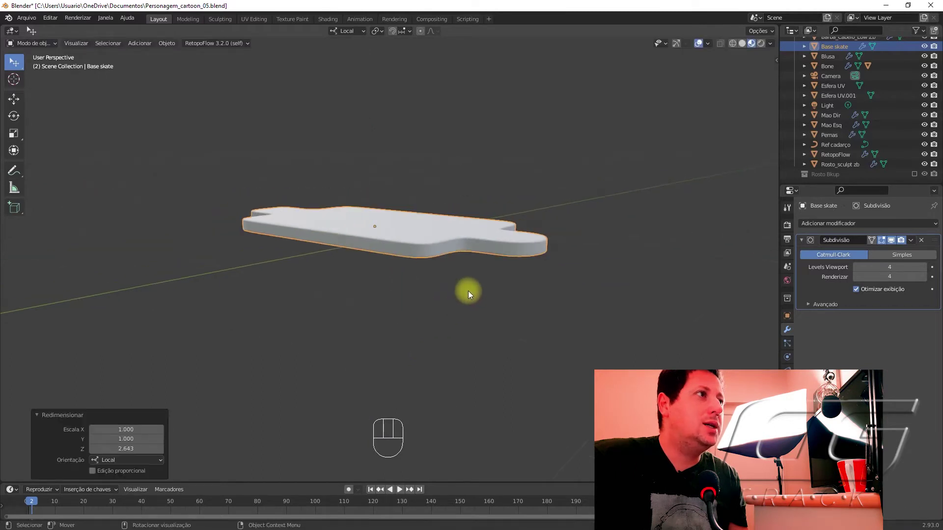
Orbit and zoom out to check the thickened deck beside the character.
{"action": "left_click_drag", "start_coordinate": [439, 287], "coordinate": [323, 336]}
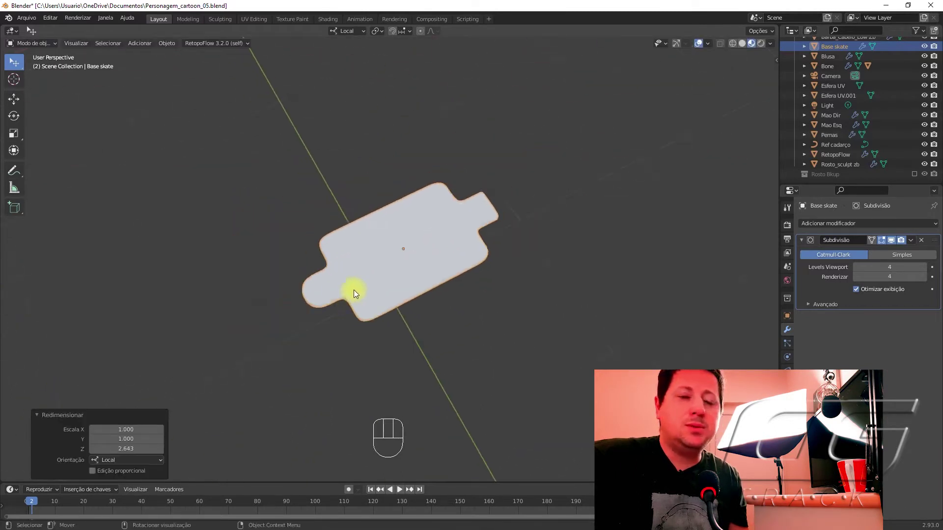
{"action": "left_click_drag", "start_coordinate": [341, 229], "coordinate": [404, 231]}
{"action": "left_click", "coordinate": [351, 288]}
{"action": "left_click", "coordinate": [394, 268]}
{"action": "left_click", "coordinate": [435, 288]}
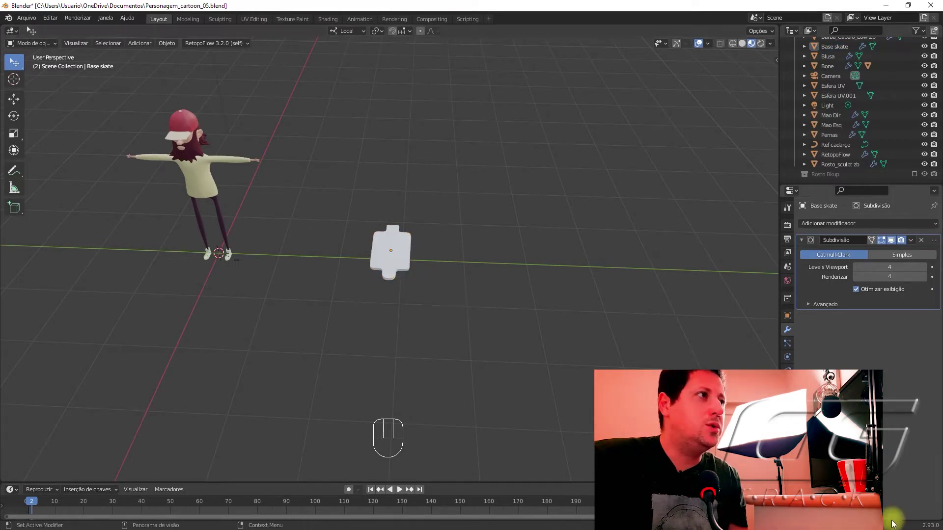
{"action": "left_click_drag", "start_coordinate": [613, 363], "coordinate": [523, 403]}
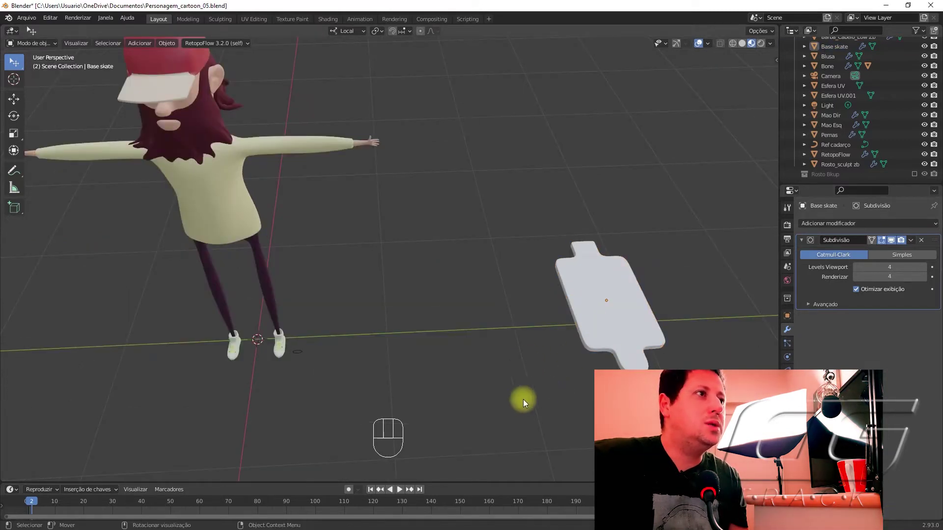
{"action": "left_click_drag", "start_coordinate": [524, 370], "coordinate": [512, 350]}
{"action": "left_click_drag", "start_coordinate": [530, 376], "coordinate": [518, 368]}
{"action": "left_click_drag", "start_coordinate": [509, 399], "coordinate": [426, 270]}
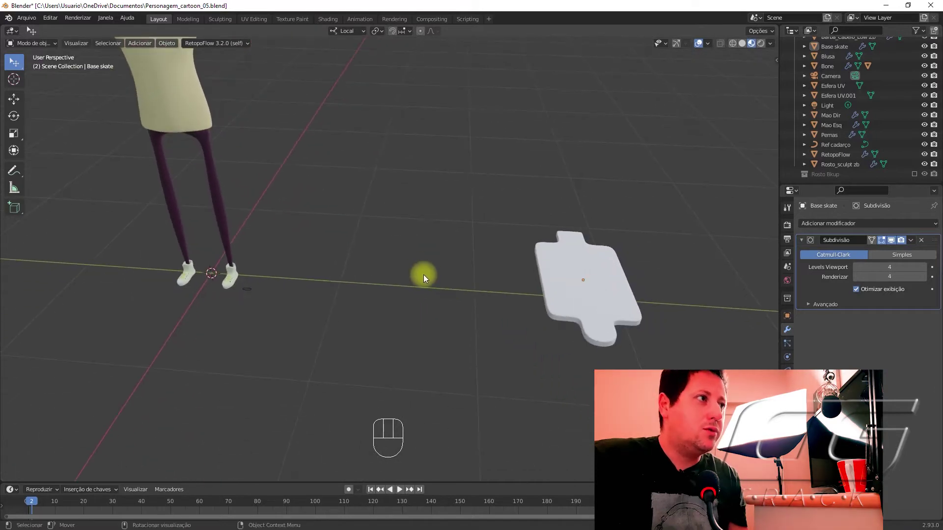
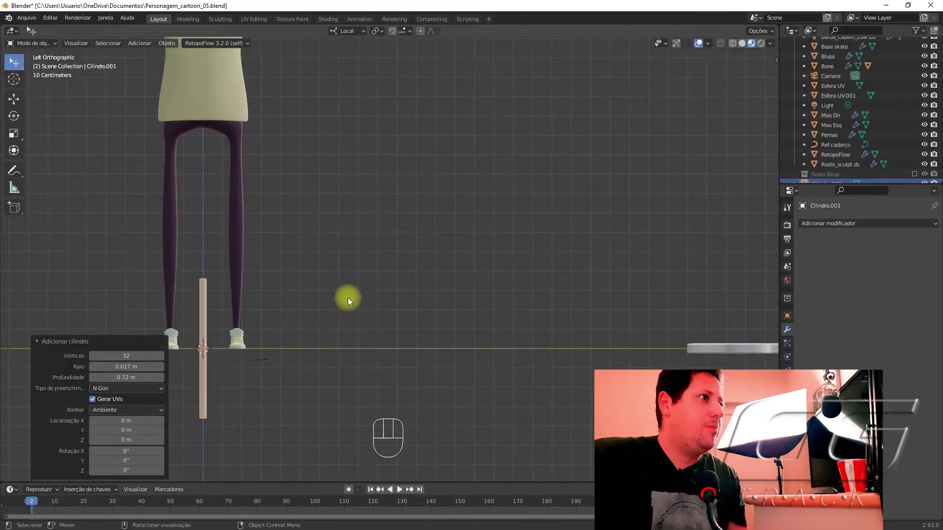
Rotate the cylinder 90° on Y and move it crosswise under the deck.
{"action": "key", "text": "r"}
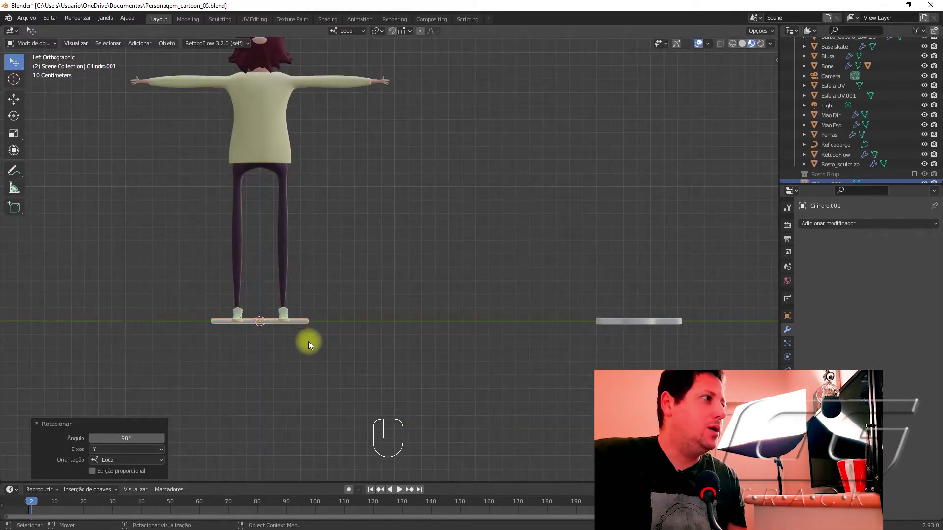
{"action": "key", "text": "g"}
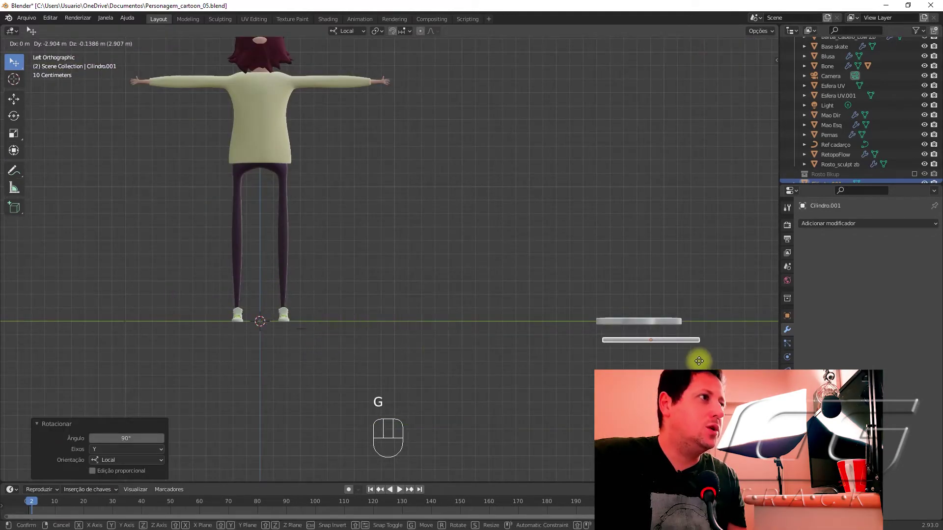
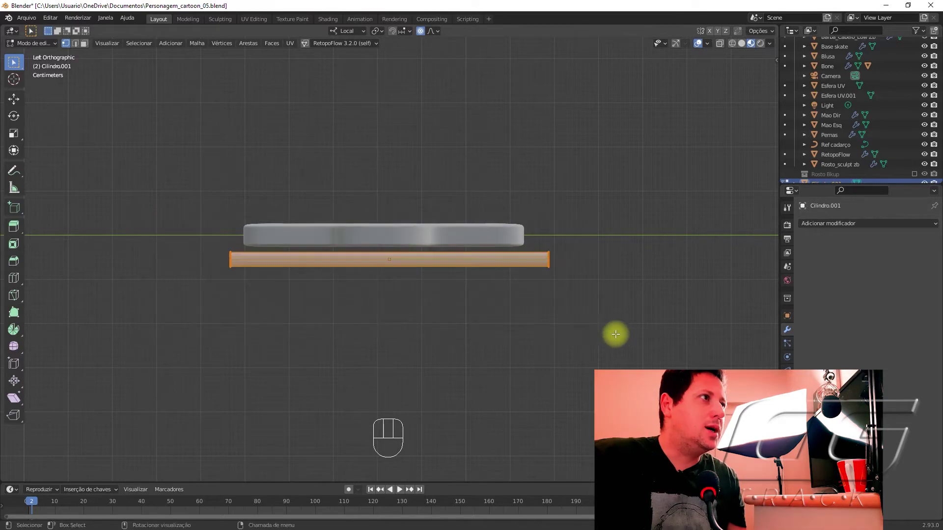
Shorten the axle along its length to 0.717 to fit the board width and nudge it up.
{"action": "key", "text": "s"}
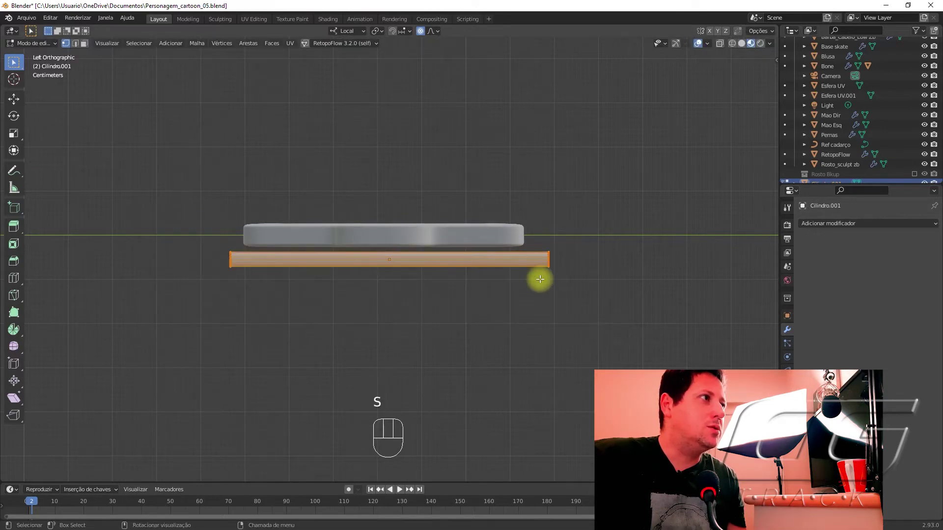
{"action": "key", "text": "o"}
{"action": "key", "text": "s"}
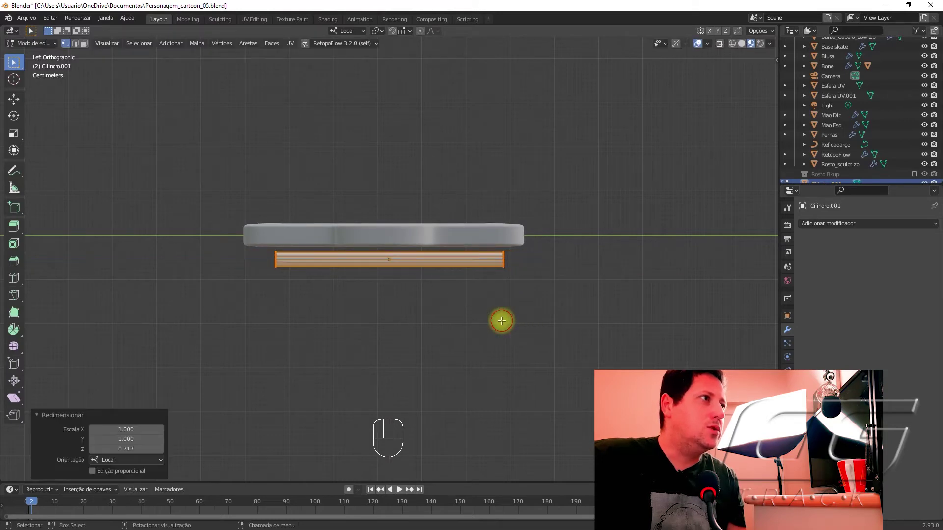
{"action": "key", "text": "g"}
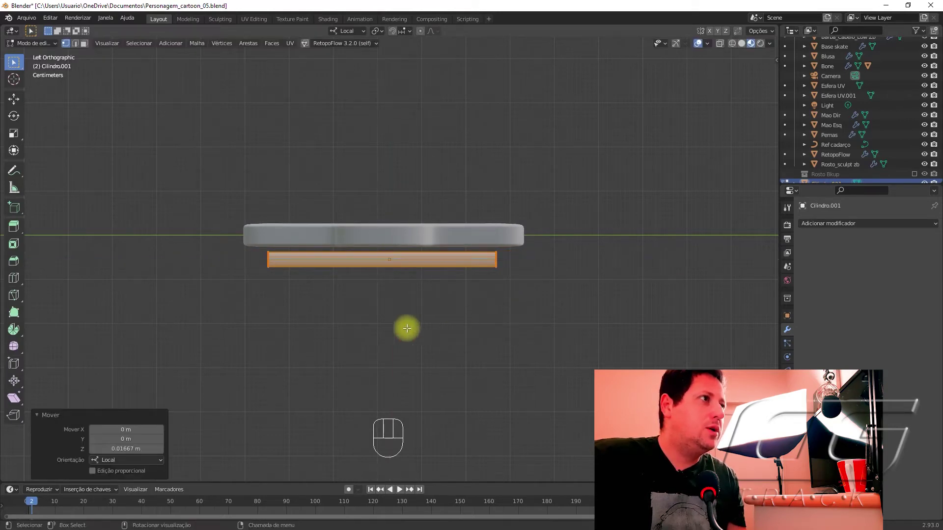
{"action": "key", "text": "Tab"}
{"action": "left_click_drag", "start_coordinate": [297, 318], "coordinate": [410, 322]}
{"action": "middle_click", "coordinate": [368, 303]}
Move the axle along Y under one end of the deck and duplicate it.
{"action": "key", "text": "g"}
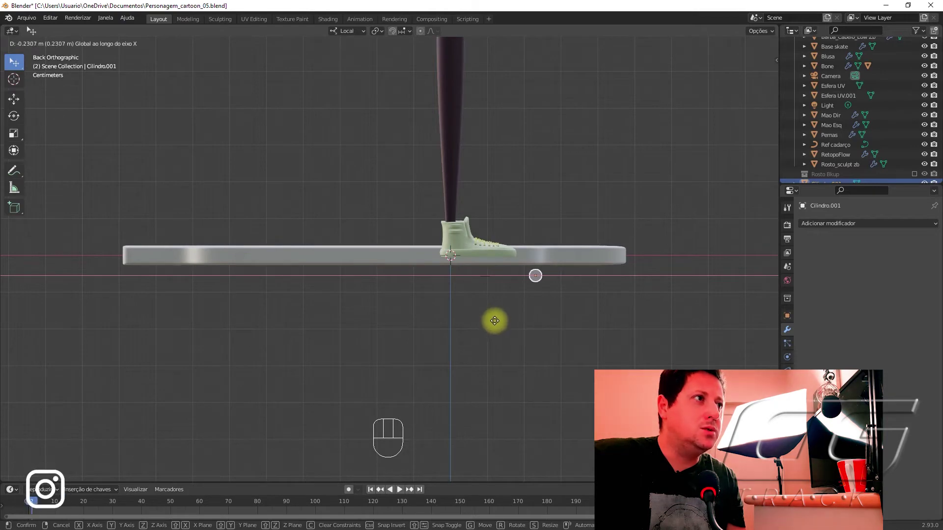
{"action": "key", "text": "g"}
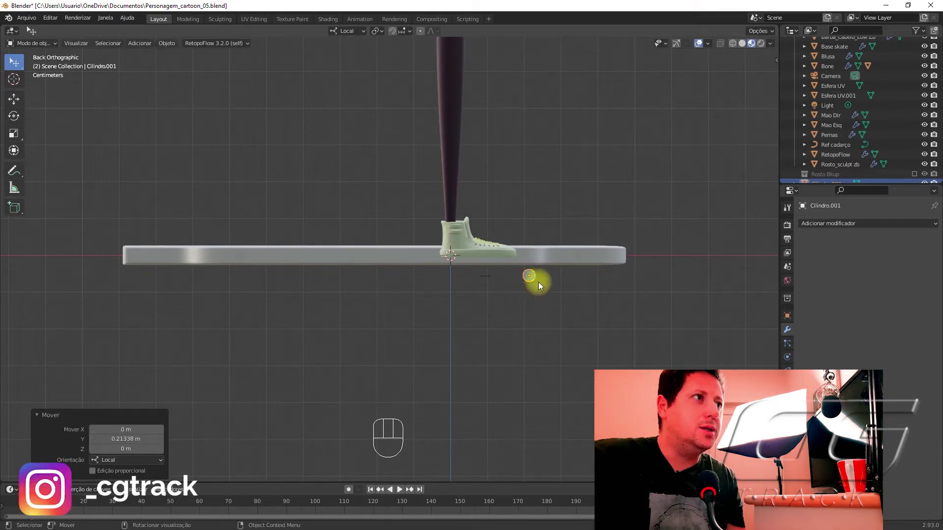
{"action": "left_click", "coordinate": [519, 297]}
{"action": "left_click", "coordinate": [531, 277]}
{"action": "key", "text": "alt+d"}
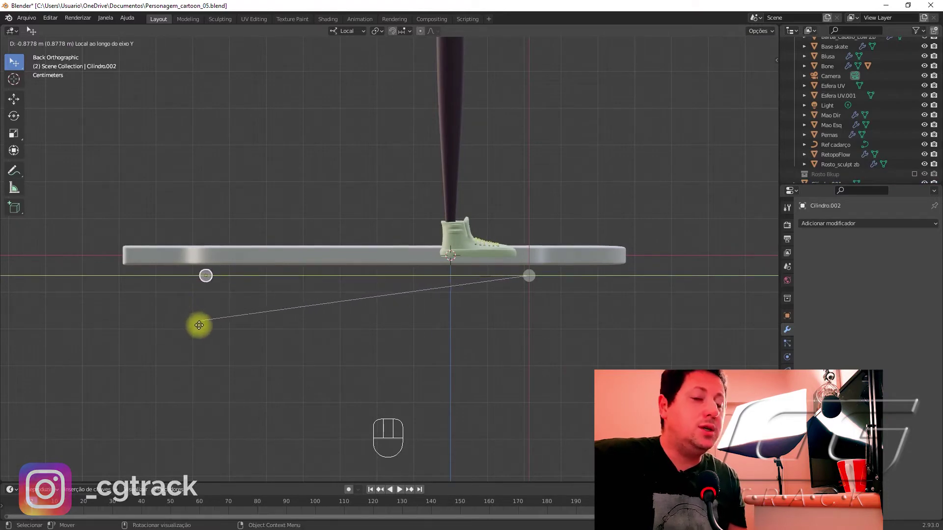
{"action": "left_click", "coordinate": [318, 341]}
{"action": "left_click_drag", "start_coordinate": [265, 326], "coordinate": [270, 330]}
Place the second axle under the opposite end and adjust the first axle's position.
{"action": "left_click", "coordinate": [216, 282]}
{"action": "key", "text": "g"}
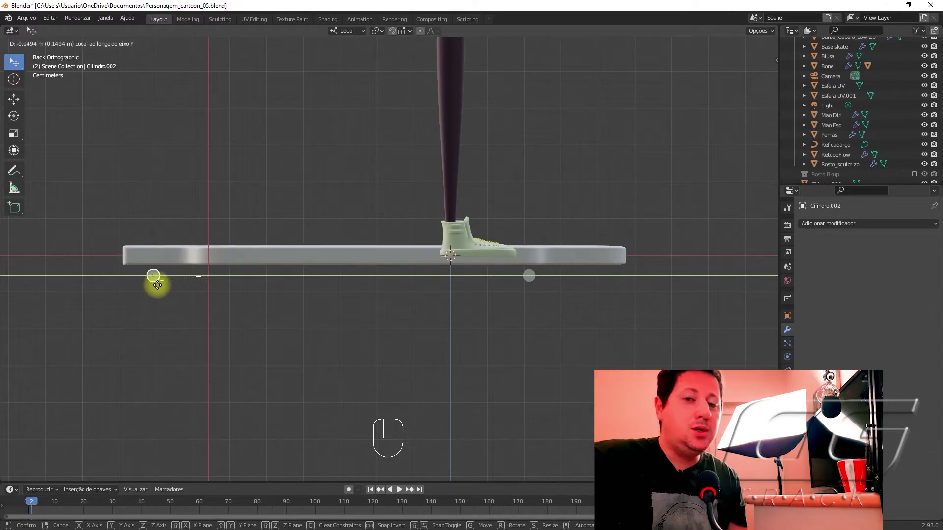
{"action": "left_click", "coordinate": [536, 278]}
{"action": "key", "text": "g"}
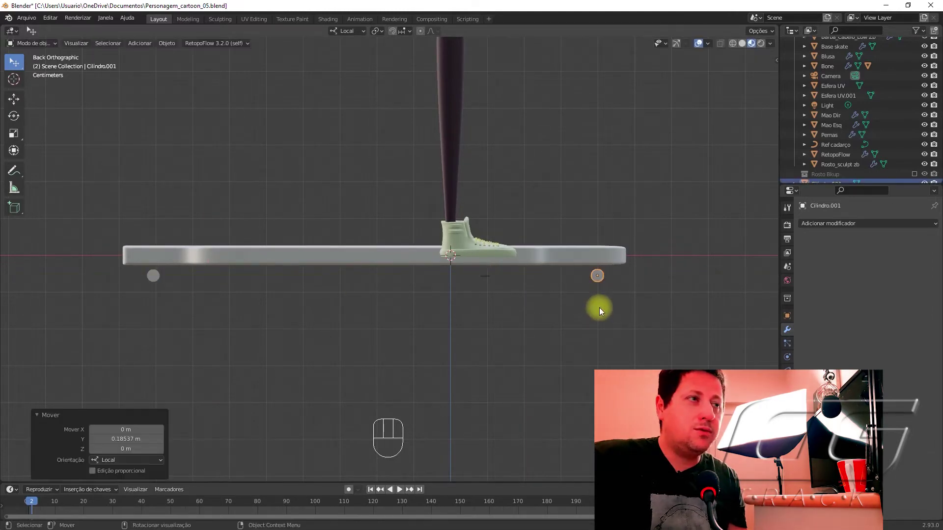
{"action": "left_click_drag", "start_coordinate": [538, 330], "coordinate": [534, 352]}
{"action": "middle_click", "coordinate": [281, 380]}
{"action": "middle_click", "coordinate": [254, 386]}
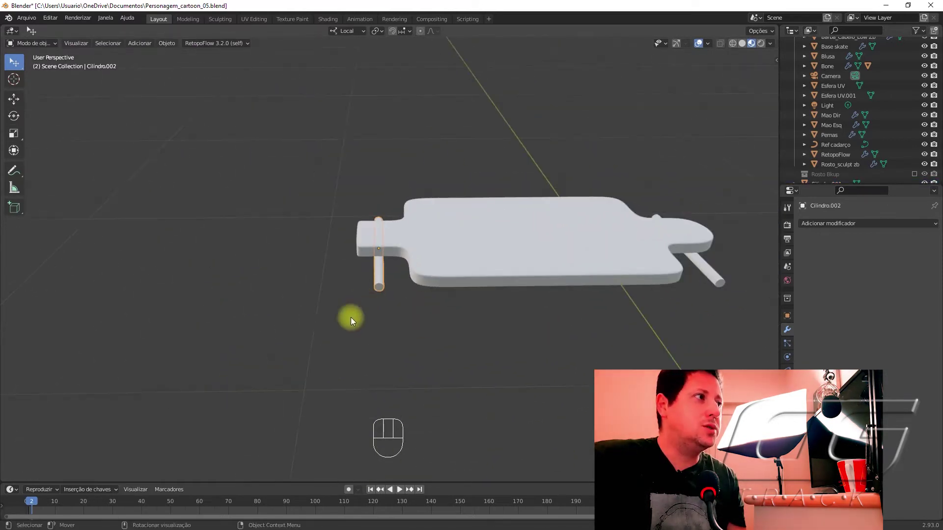
From top view duplicate the axle, shorten it into a wheel piece and move it to the axle's tip.
{"action": "left_click_drag", "start_coordinate": [359, 335], "coordinate": [458, 399]}
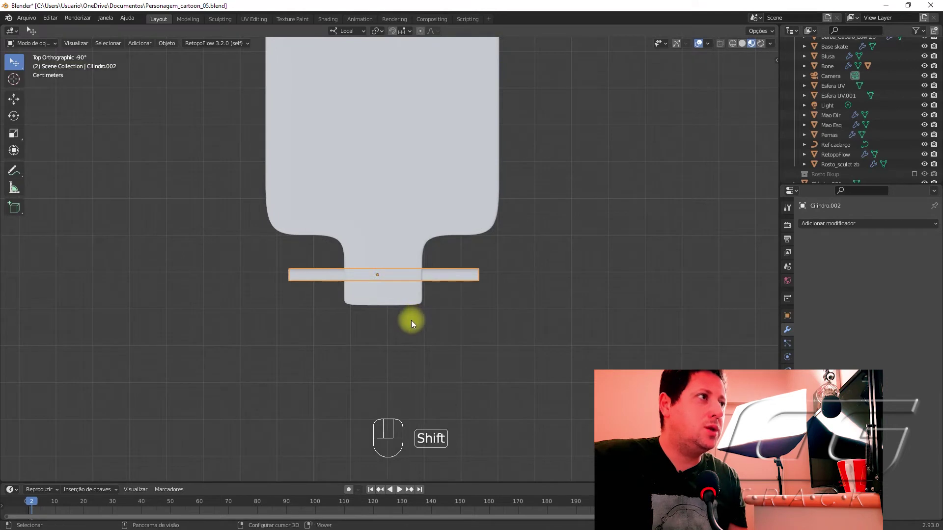
{"action": "key", "text": "shift+d"}
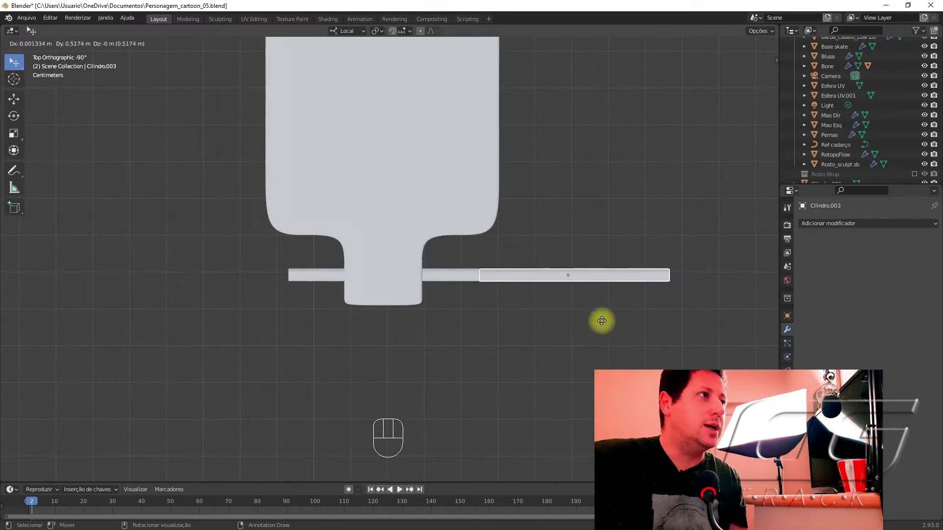
{"action": "key", "text": "s"}
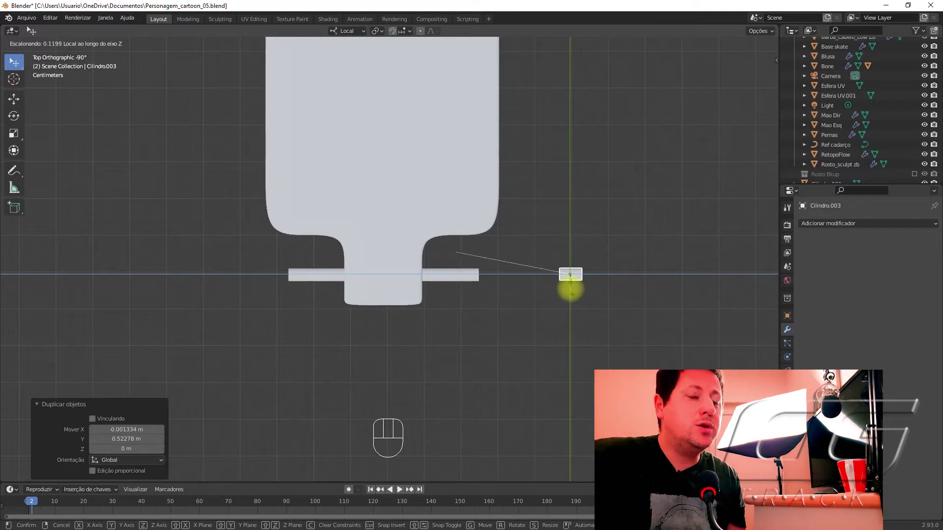
{"action": "key", "text": "g"}
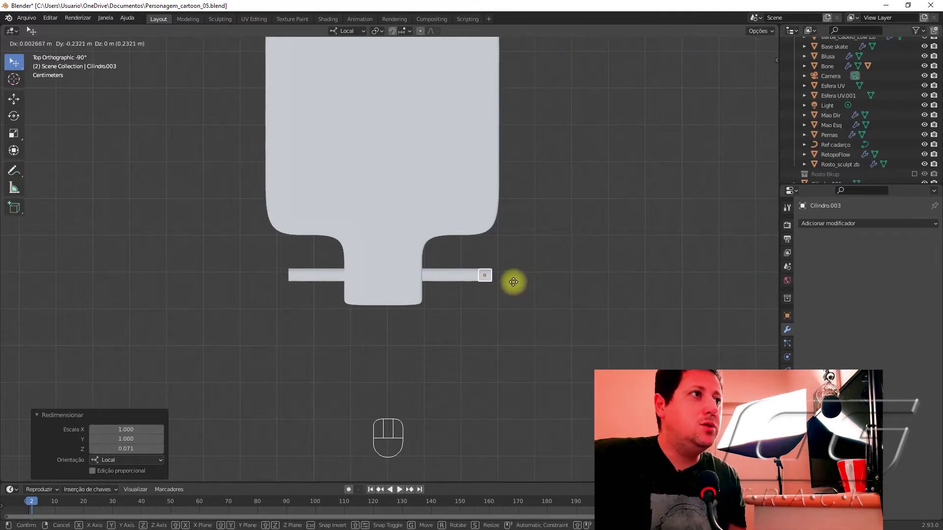
{"action": "key", "text": "KP_Decimal"}
Fine-tune the wheel's position on the axle and scale its mesh wider than the axle.
{"action": "left_click_drag", "start_coordinate": [403, 299], "coordinate": [405, 296]}
{"action": "key", "text": "g"}
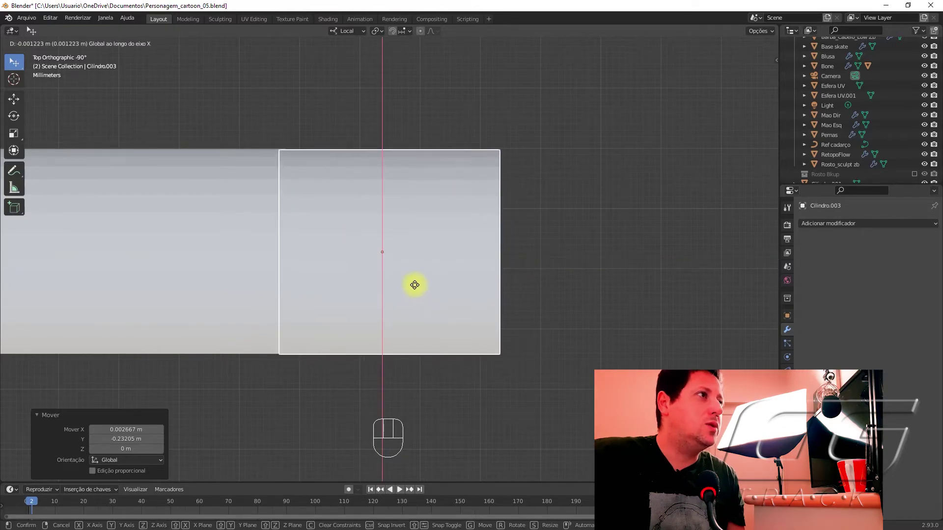
{"action": "key", "text": "g"}
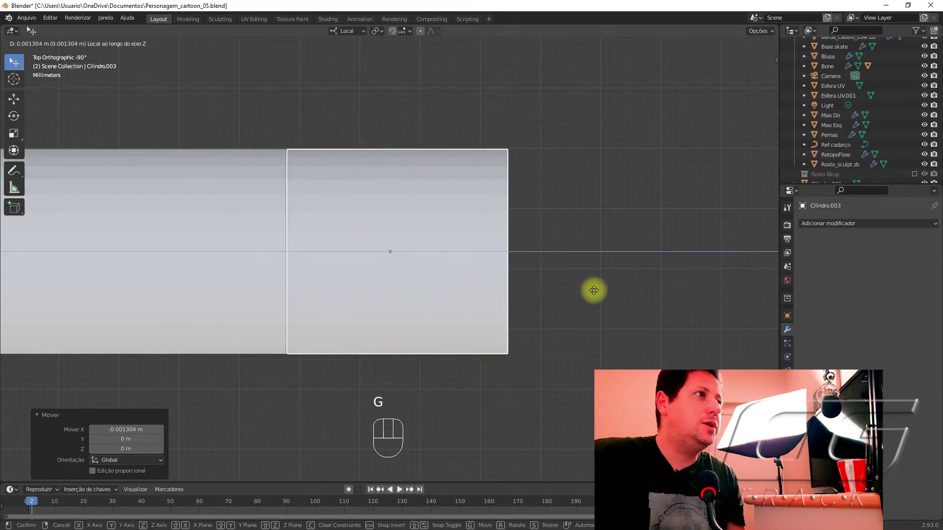
{"action": "middle_click", "coordinate": [367, 235]}
{"action": "key", "text": "Tab"}
{"action": "key", "text": "s"}
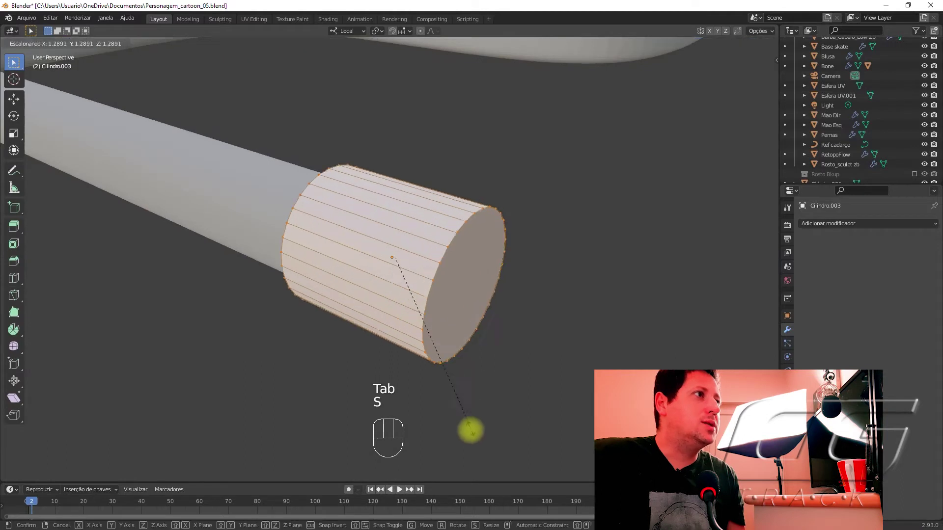
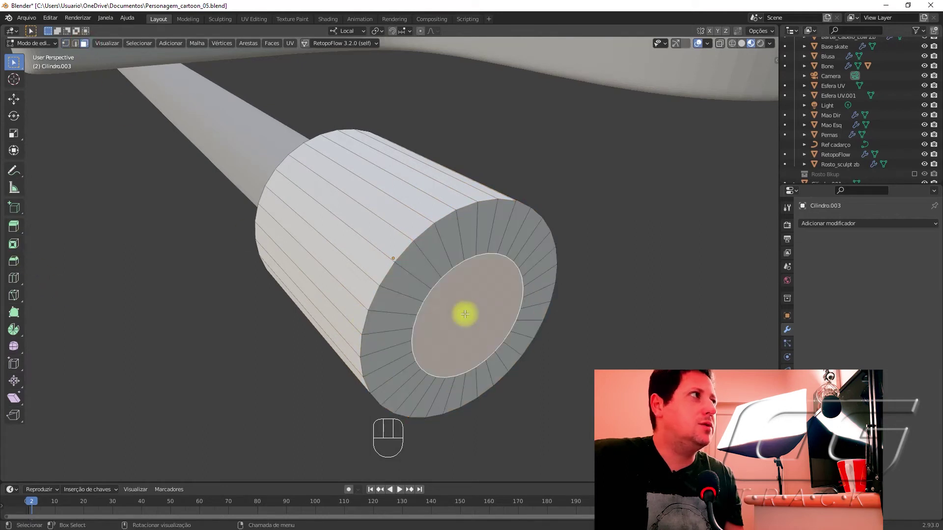
Extrude the wheel's inset centre face inward to form a recess.
{"action": "key", "text": "e"}
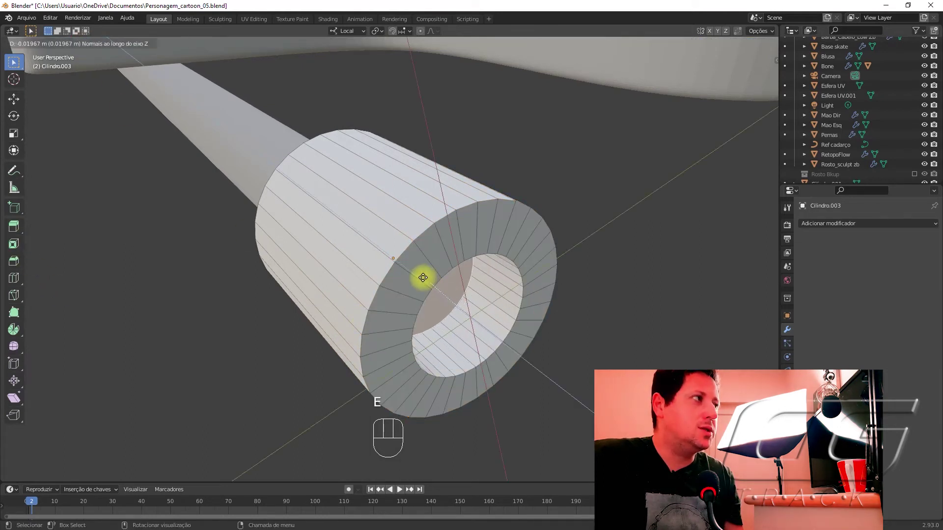
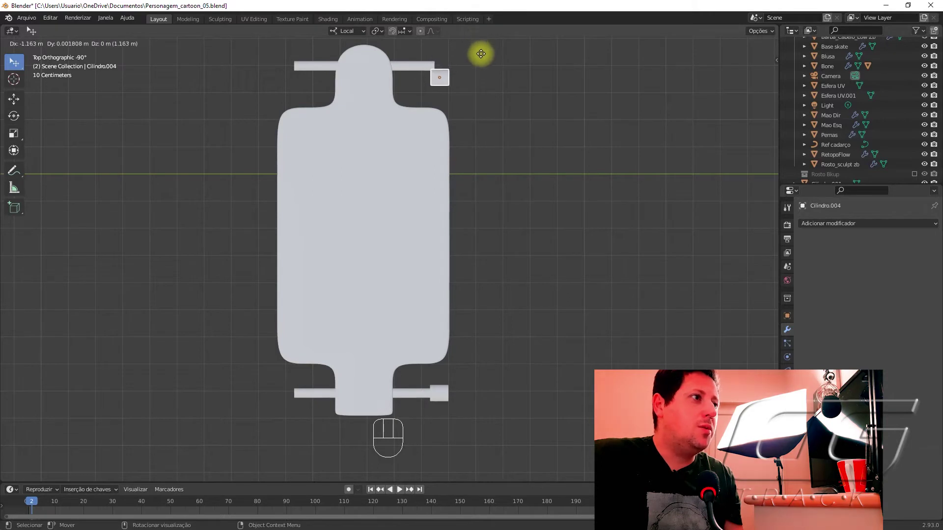
Duplicate the hollowed wheel and place the copy at the other axle end.
{"action": "left_click_drag", "start_coordinate": [508, 355], "coordinate": [481, 382]}
{"action": "left_click_drag", "start_coordinate": [494, 404], "coordinate": [431, 419]}
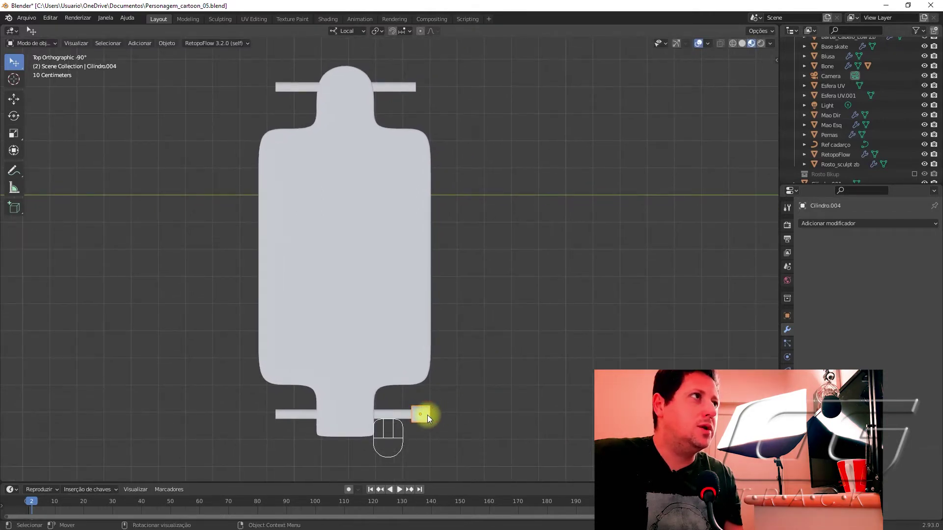
{"action": "key", "text": "alt+d"}
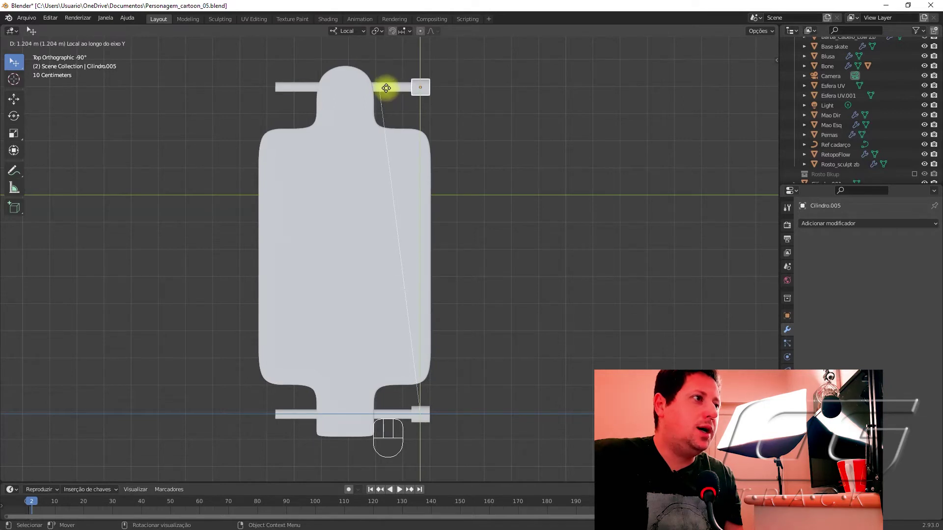
{"action": "left_click", "coordinate": [491, 92]}
Select the wheel at the axle end and frame it in a straight-on back view.
{"action": "left_click", "coordinate": [428, 91]}
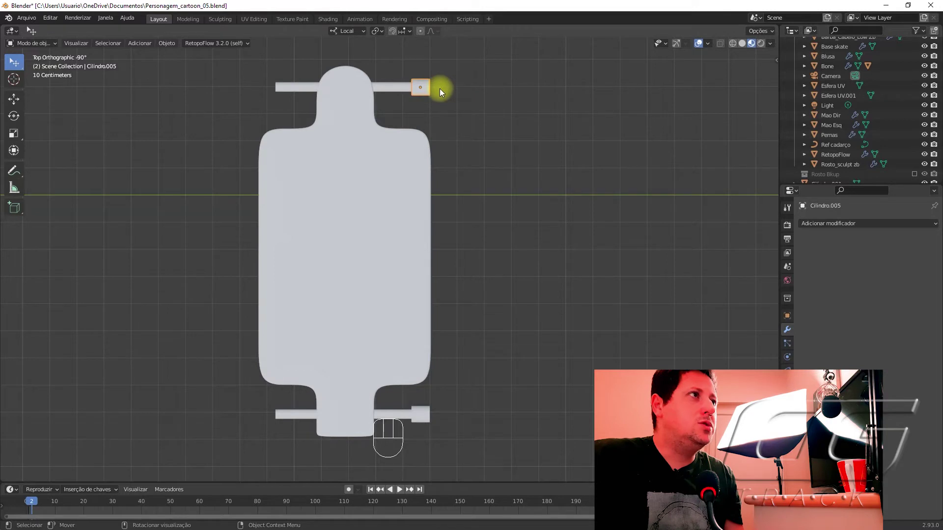
{"action": "key", "text": "KP_Decimal"}
{"action": "key", "text": "Tab"}
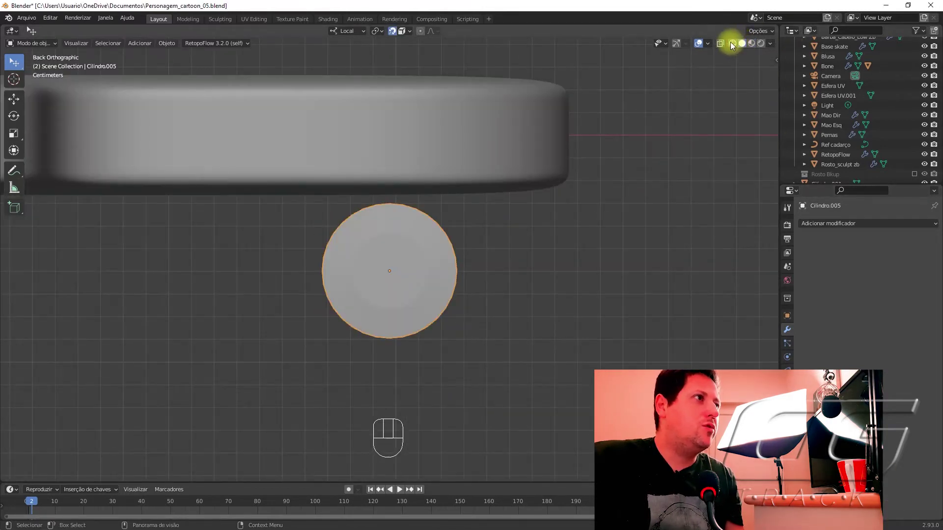
Show the scene in wireframe, nudge the wheel into place and look down on the axle.
{"action": "left_click", "coordinate": [734, 45]}
{"action": "key", "text": "g"}
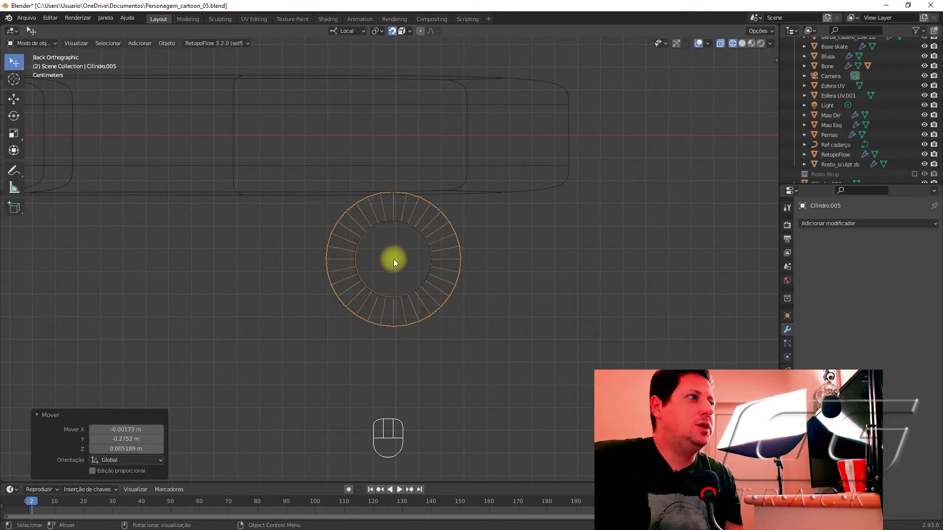
{"action": "key", "text": "Tab"}
Duplicate the wheel to the axle's far end and mirror it with scale -1 along its length.
{"action": "key", "text": "g"}
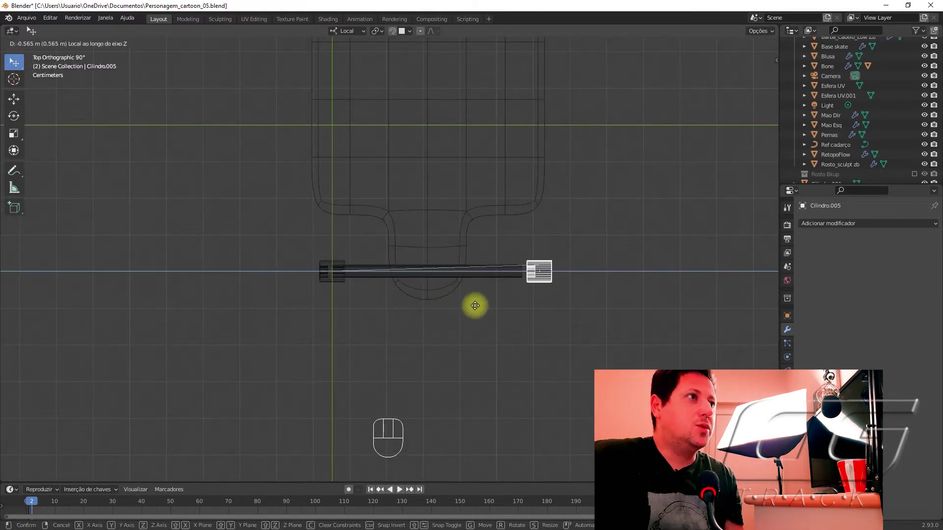
{"action": "key", "text": "s"}
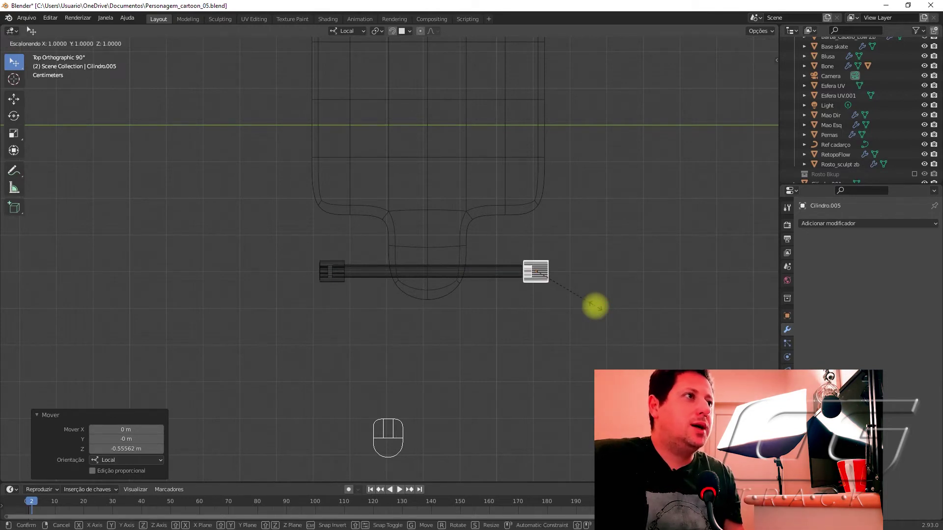
{"action": "key", "text": "s"}
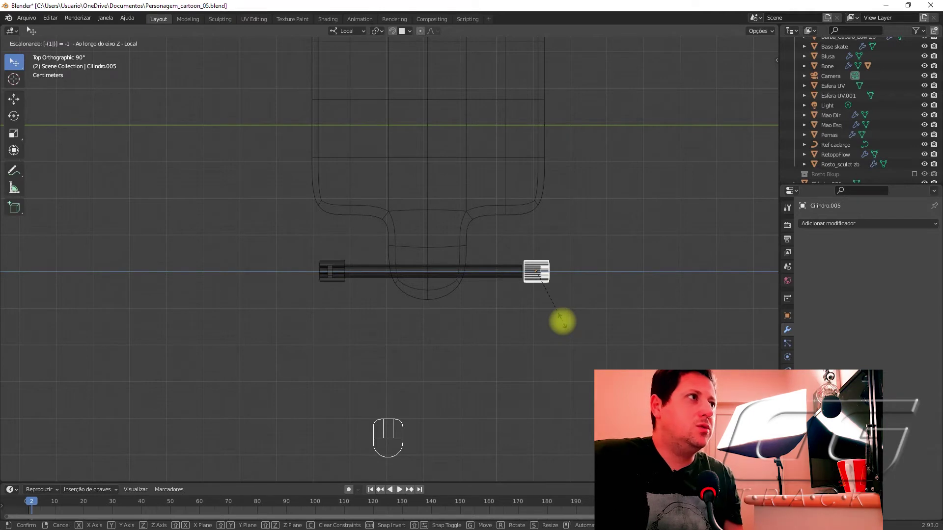
{"action": "key", "text": "g"}
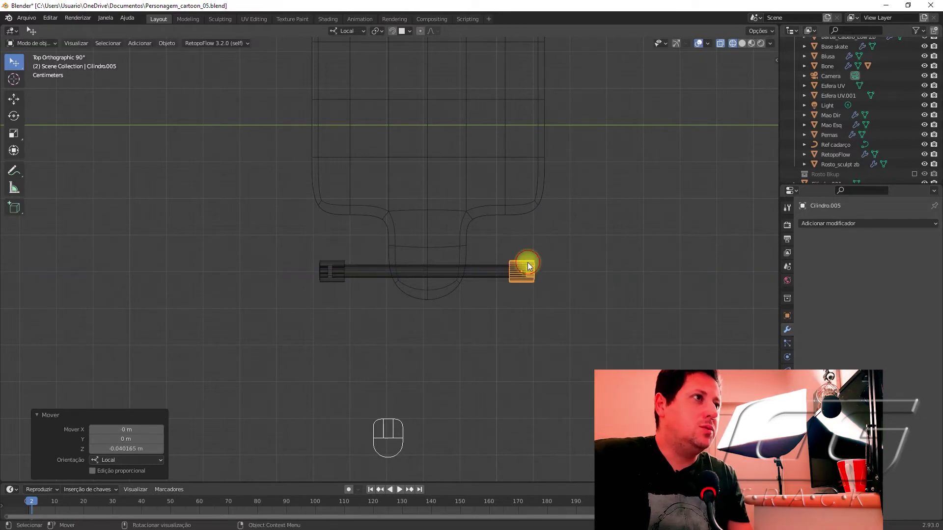
Duplicate the second axle's wheel to its far end and mirror it along its length.
{"action": "left_click", "coordinate": [573, 320]}
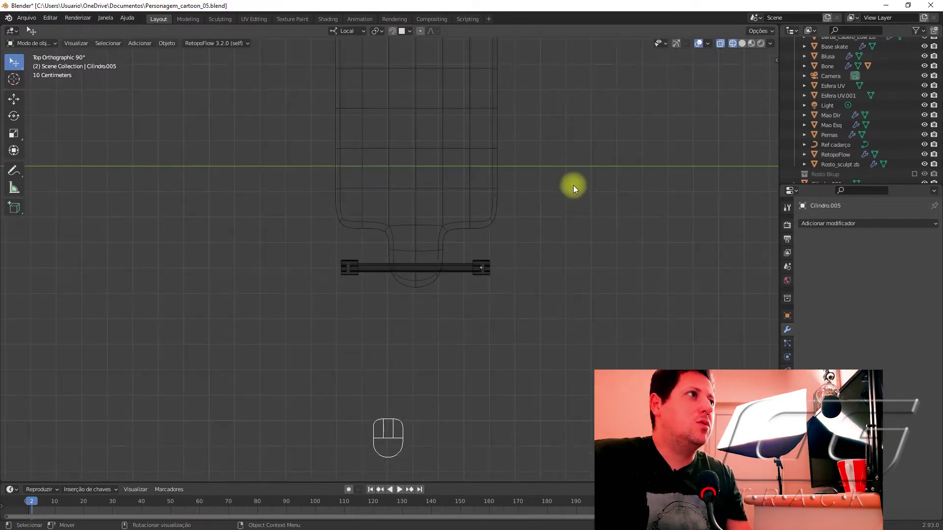
{"action": "left_click_drag", "start_coordinate": [565, 201], "coordinate": [585, 397]}
{"action": "left_click", "coordinate": [351, 150]}
{"action": "left_click_drag", "start_coordinate": [355, 153], "coordinate": [371, 259]}
{"action": "key", "text": "g"}
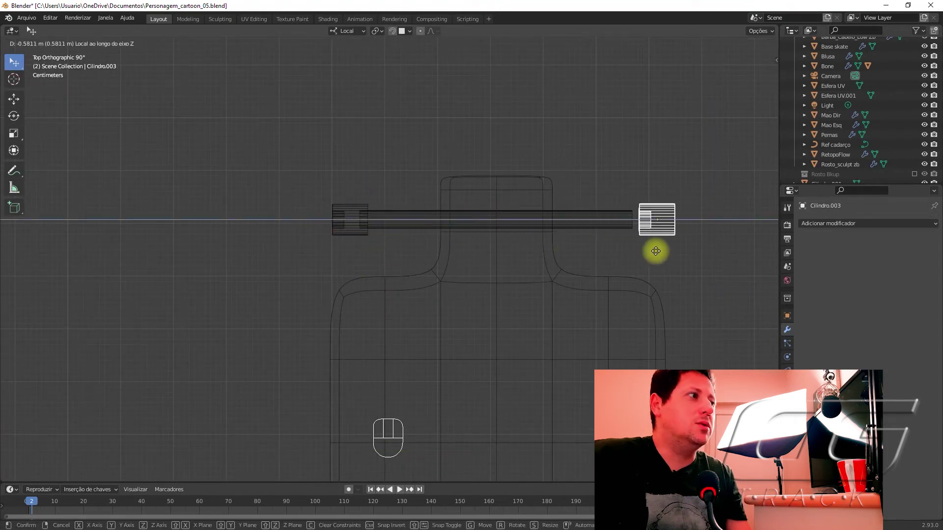
{"action": "key", "text": "s"}
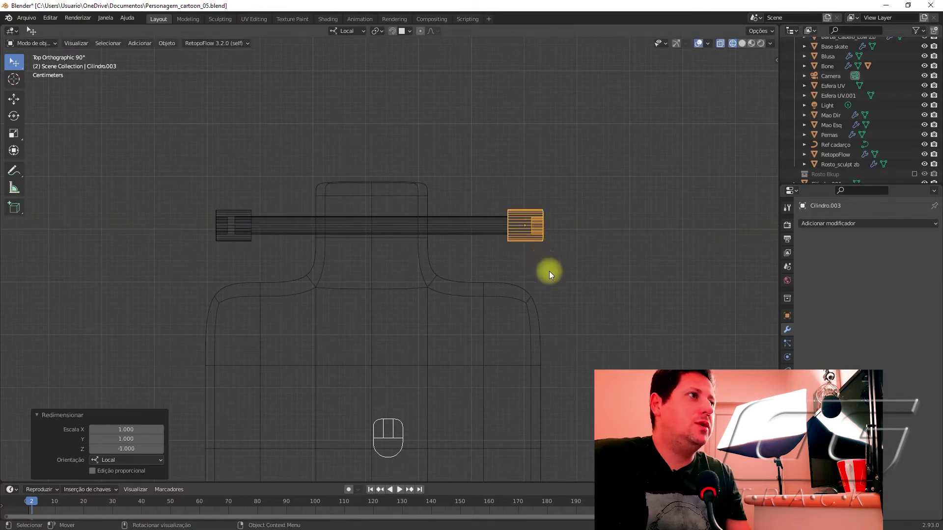
From the side, adjust the new wheel's position along the axle.
{"action": "left_click", "coordinate": [598, 275]}
{"action": "left_click", "coordinate": [531, 228]}
{"action": "left_click_drag", "start_coordinate": [511, 303], "coordinate": [286, 205]}
{"action": "left_click", "coordinate": [300, 338]}
{"action": "left_click", "coordinate": [242, 266]}
{"action": "key", "text": "g"}
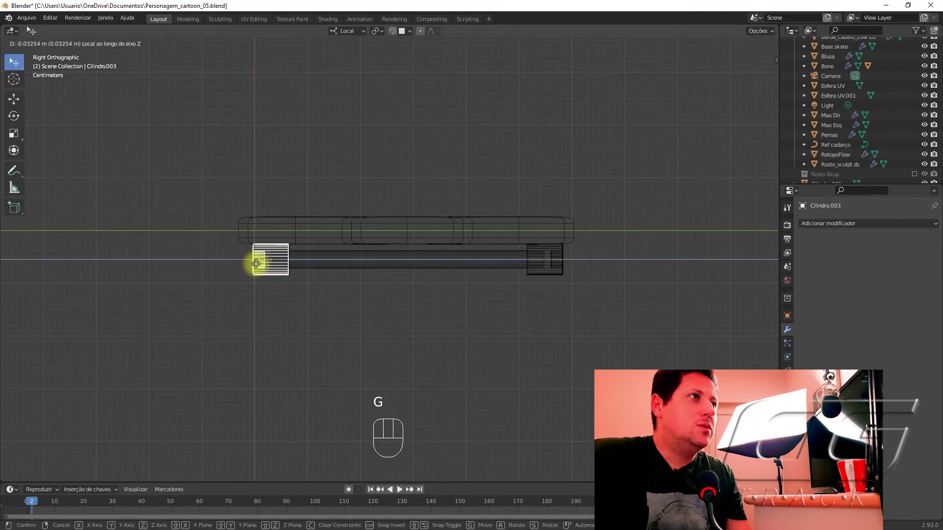
Line the remaining wheels up with their axle ends so all four match.
{"action": "left_click", "coordinate": [552, 275]}
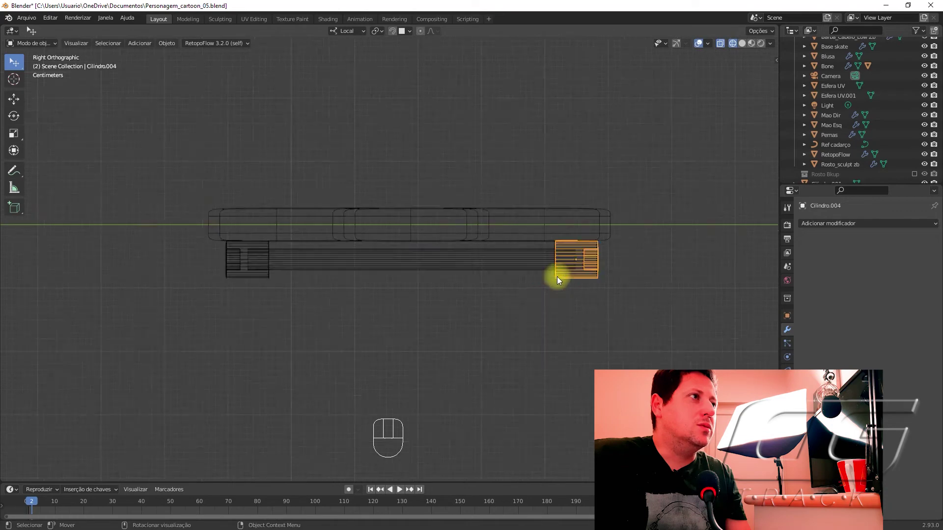
{"action": "left_click_drag", "start_coordinate": [610, 328], "coordinate": [237, 298]}
{"action": "key", "text": "g"}
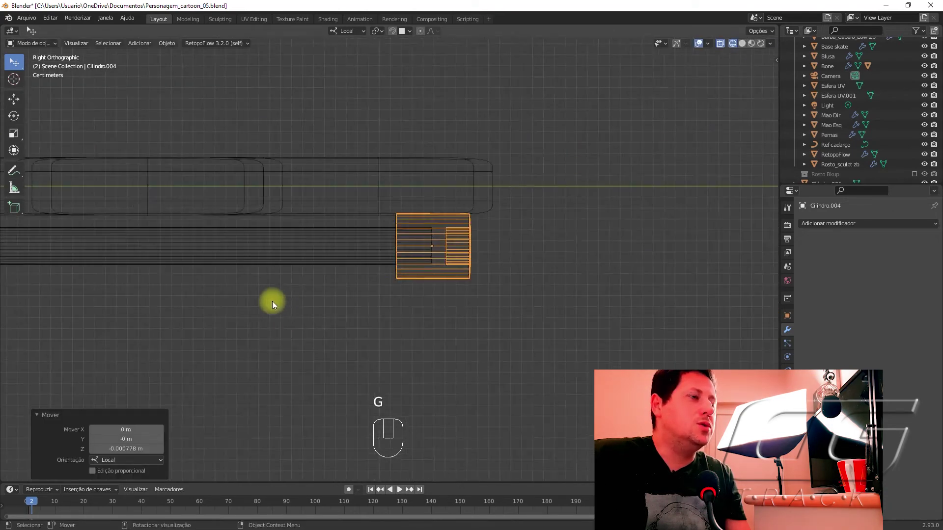
{"action": "middle_click", "coordinate": [253, 304]}
{"action": "left_click", "coordinate": [483, 297]}
{"action": "key", "text": "g"}
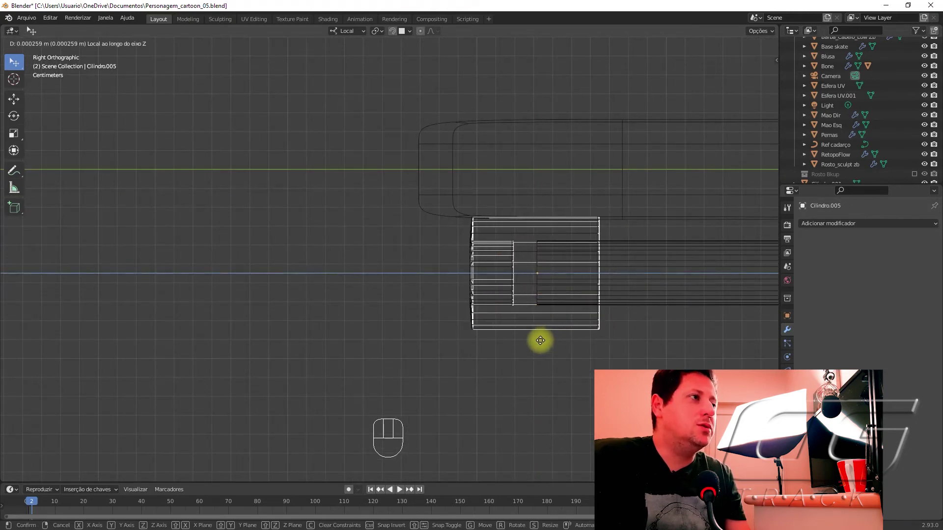
{"action": "left_click", "coordinate": [375, 333]}
{"action": "left_click_drag", "start_coordinate": [476, 314], "coordinate": [549, 351]}
{"action": "left_click_drag", "start_coordinate": [365, 295], "coordinate": [471, 370]}
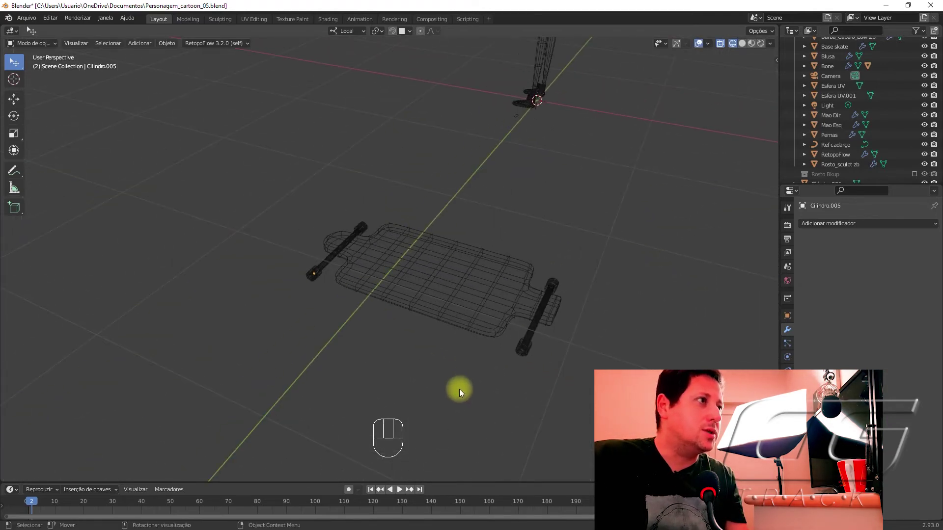
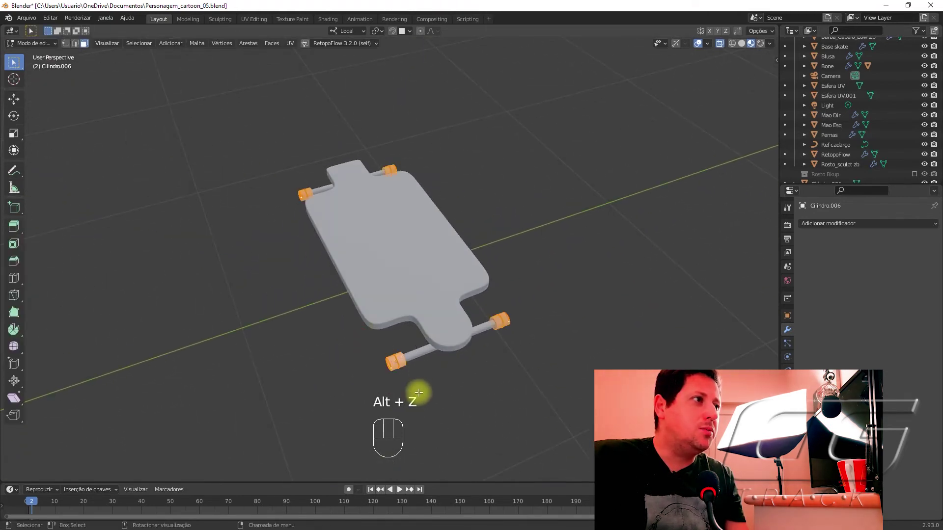
Scale all four wheels up by 1.26 and zoom out to show the board and character.
{"action": "key", "text": "s"}
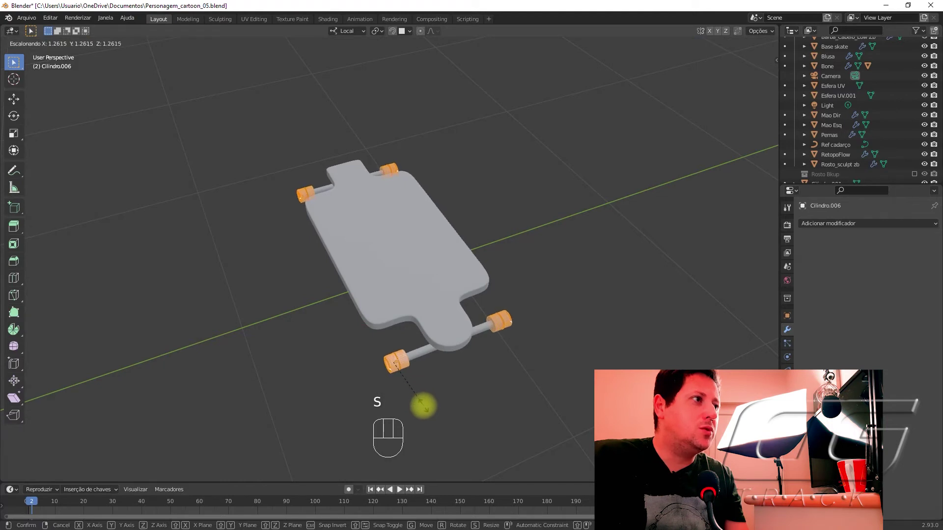
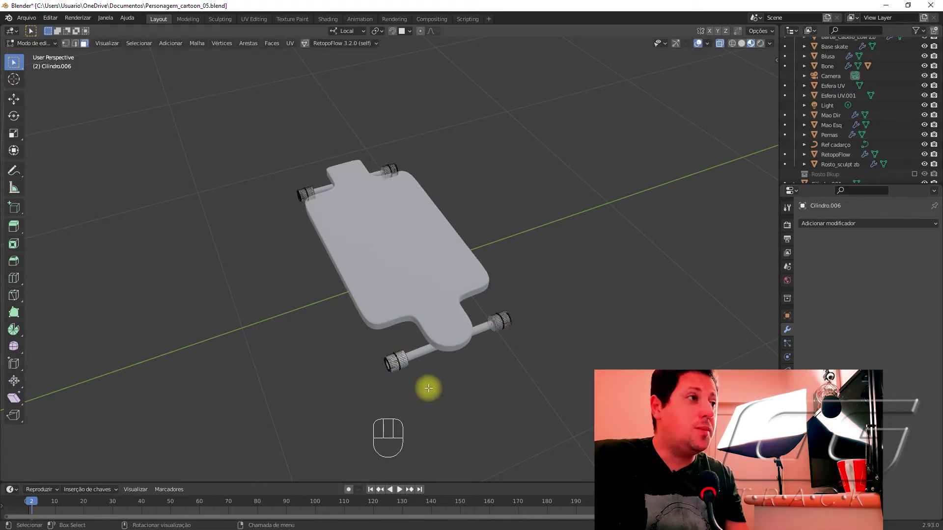
{"action": "key", "text": "Tab"}
{"action": "left_click", "coordinate": [488, 401]}
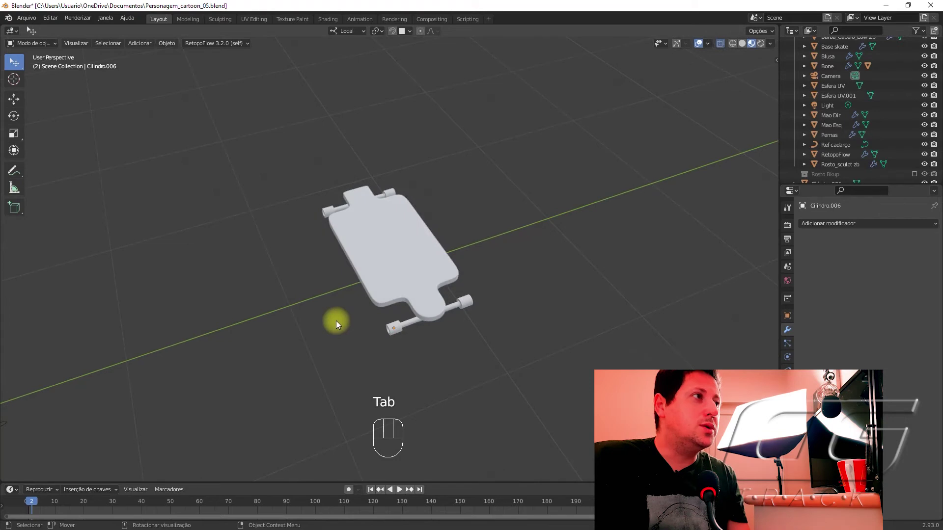
{"action": "left_click_drag", "start_coordinate": [344, 307], "coordinate": [340, 306]}
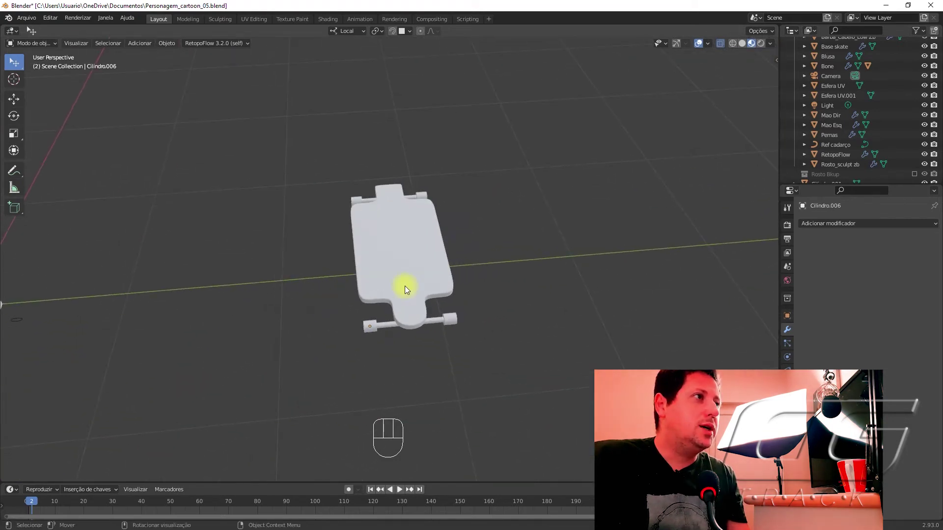
{"action": "left_click_drag", "start_coordinate": [346, 310], "coordinate": [331, 336]}
Add a 0.15 m cube under the deck and flatten it into a thin slab across the board.
{"action": "key", "text": "shift+a"}
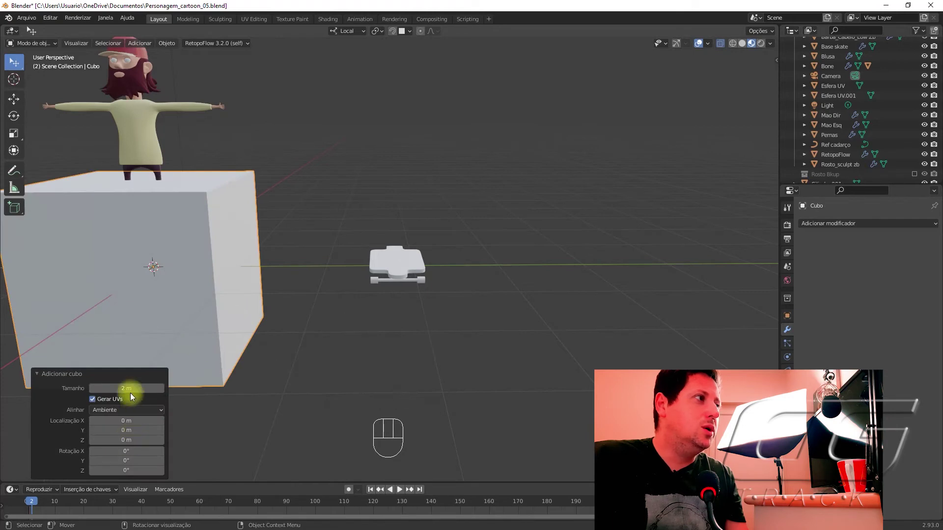
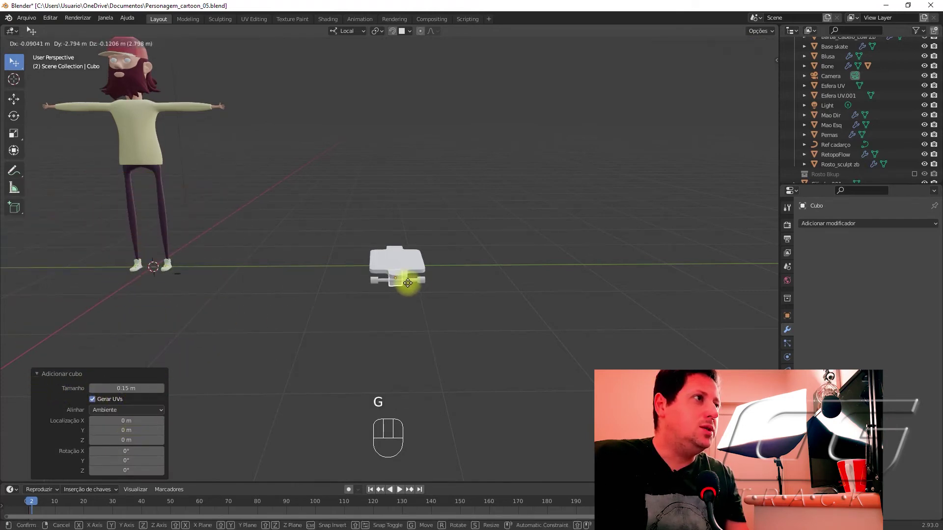
{"action": "left_click_drag", "start_coordinate": [413, 313], "coordinate": [414, 295]}
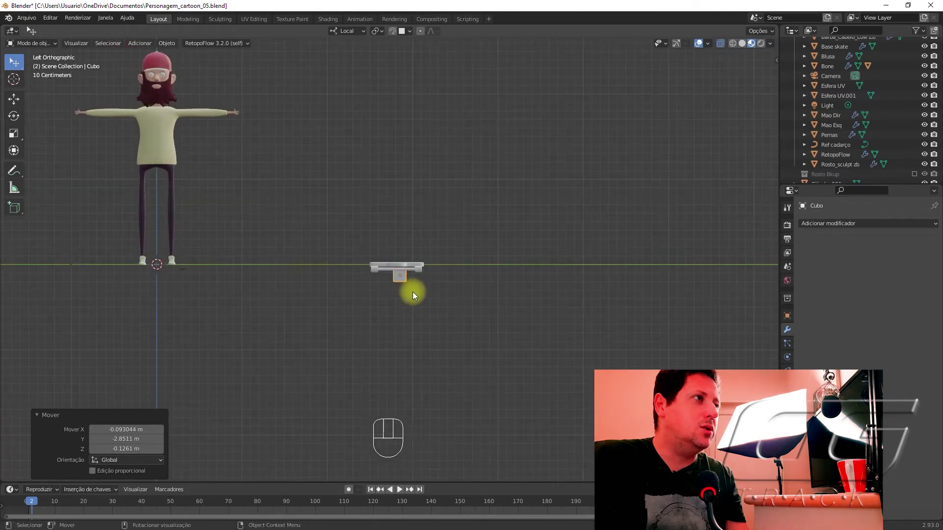
{"action": "key", "text": "g"}
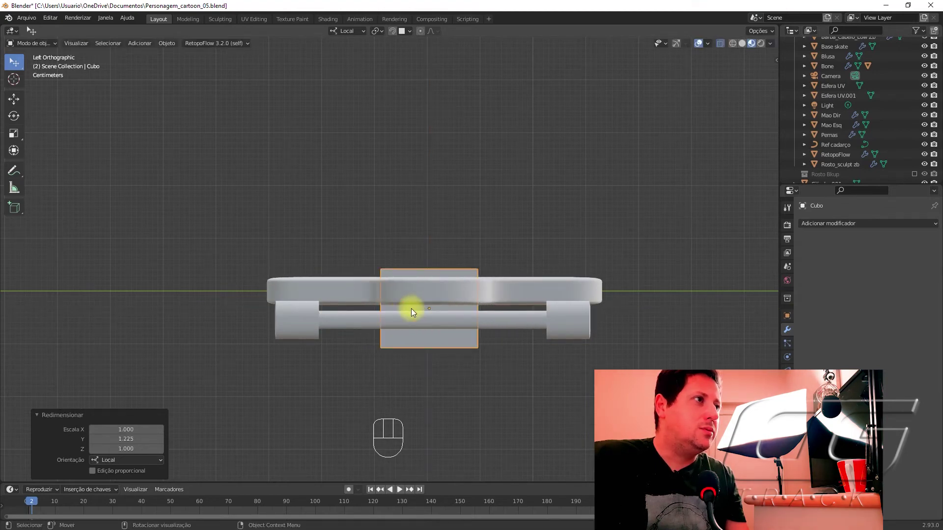
{"action": "key", "text": "s"}
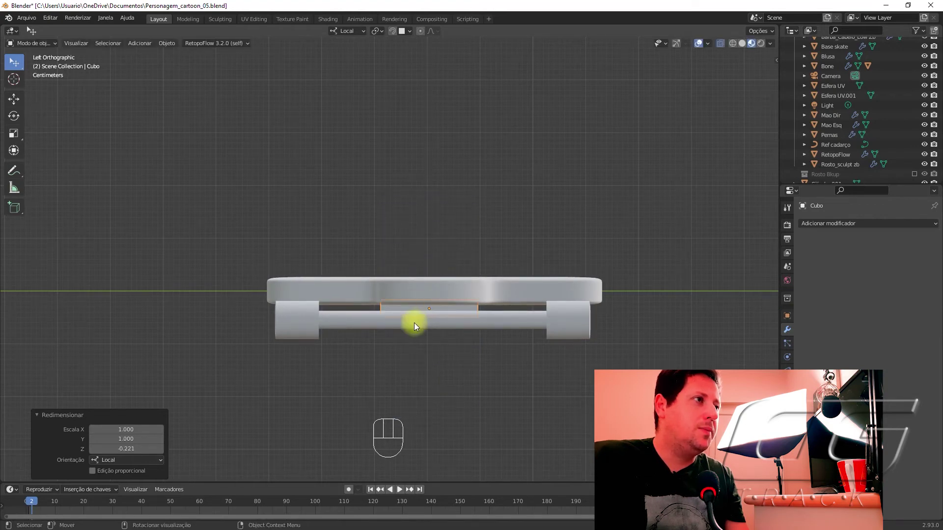
Slide the slab above the wheel axle and narrow it along the board's length.
{"action": "left_click_drag", "start_coordinate": [403, 337], "coordinate": [508, 329]}
{"action": "middle_click", "coordinate": [550, 353]}
{"action": "key", "text": "g"}
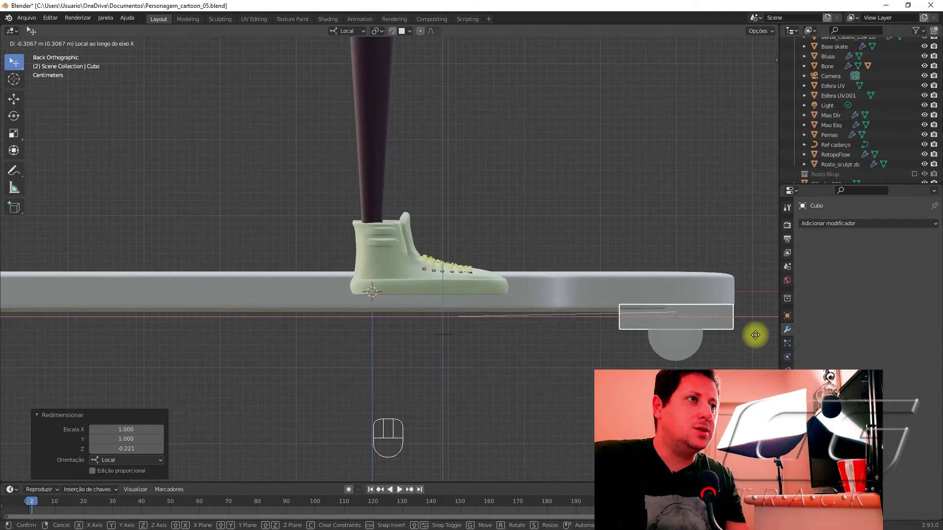
{"action": "left_click_drag", "start_coordinate": [757, 337], "coordinate": [613, 336]}
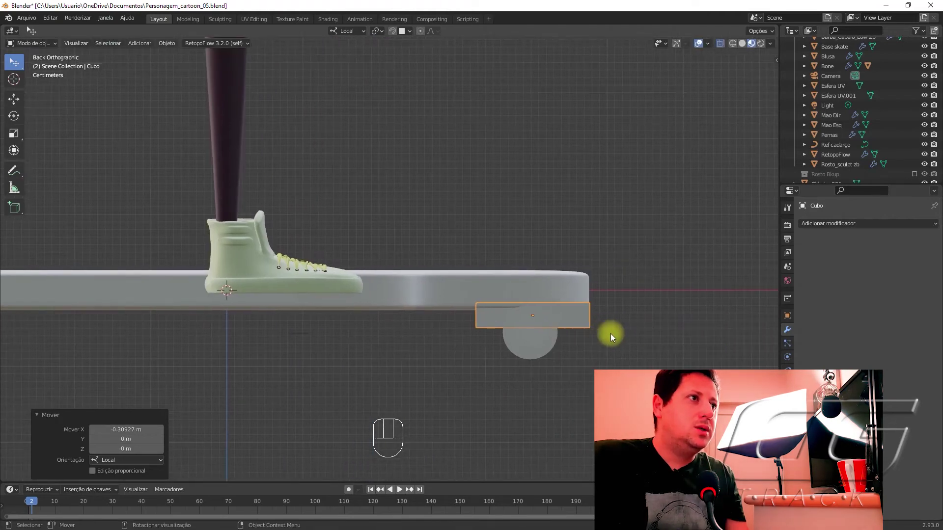
{"action": "key", "text": "s"}
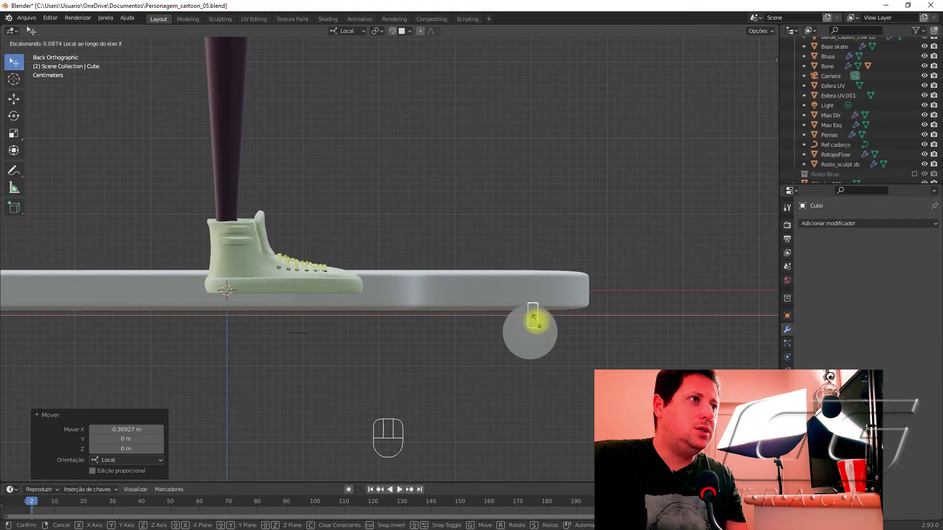
{"action": "left_click_drag", "start_coordinate": [606, 339], "coordinate": [490, 338]}
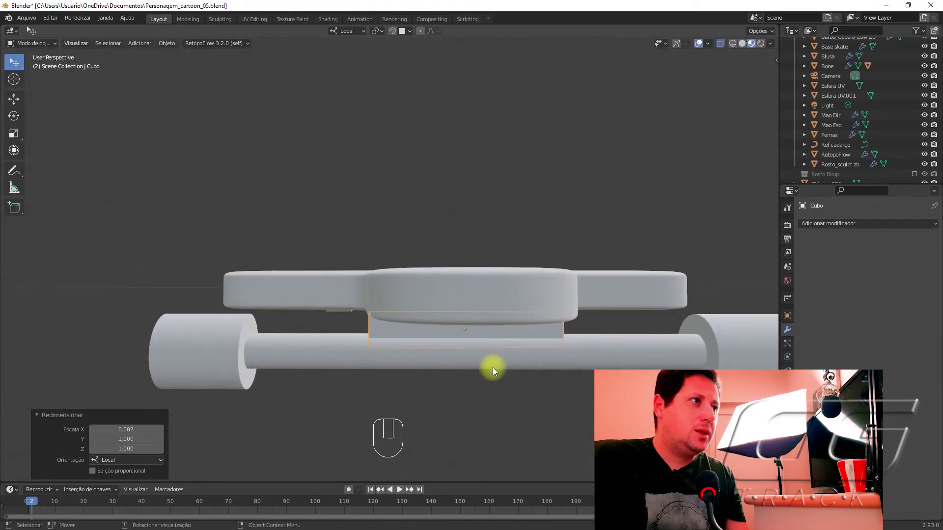
{"action": "middle_click", "coordinate": [504, 387]}
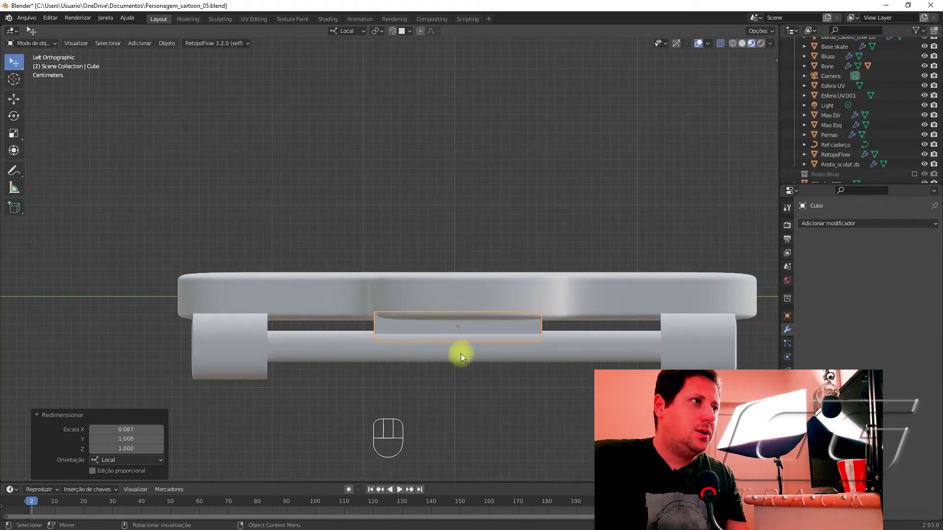
Shrink the block between the wheels and cut three edge loops across its length.
{"action": "key", "text": "s"}
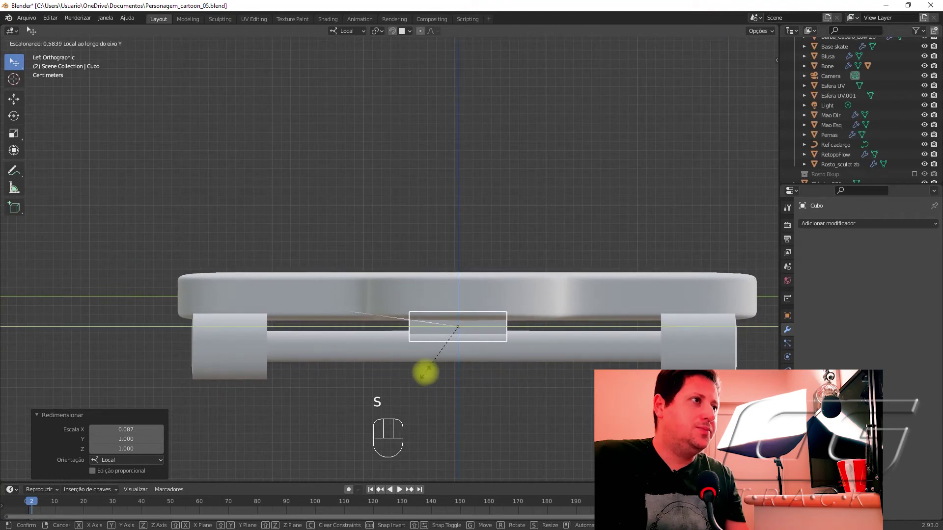
{"action": "key", "text": "Tab"}
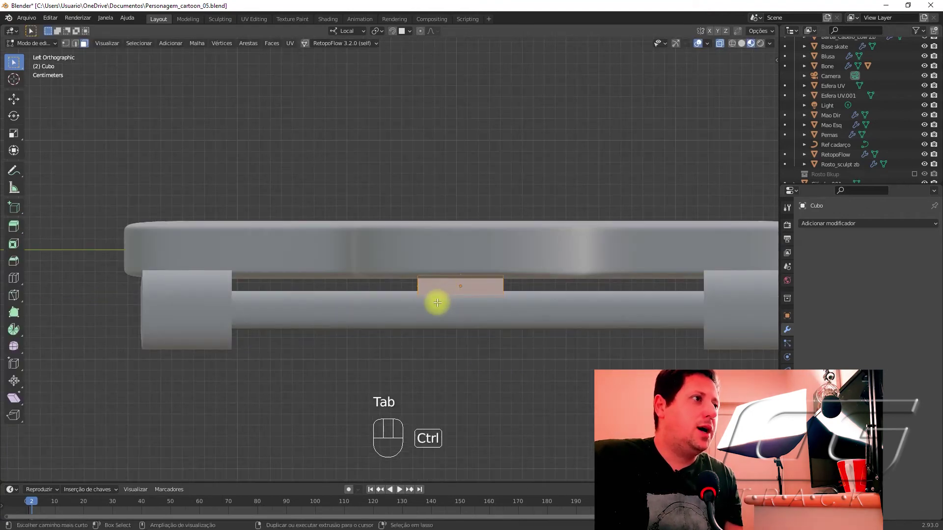
{"action": "key", "text": "ctrl+r"}
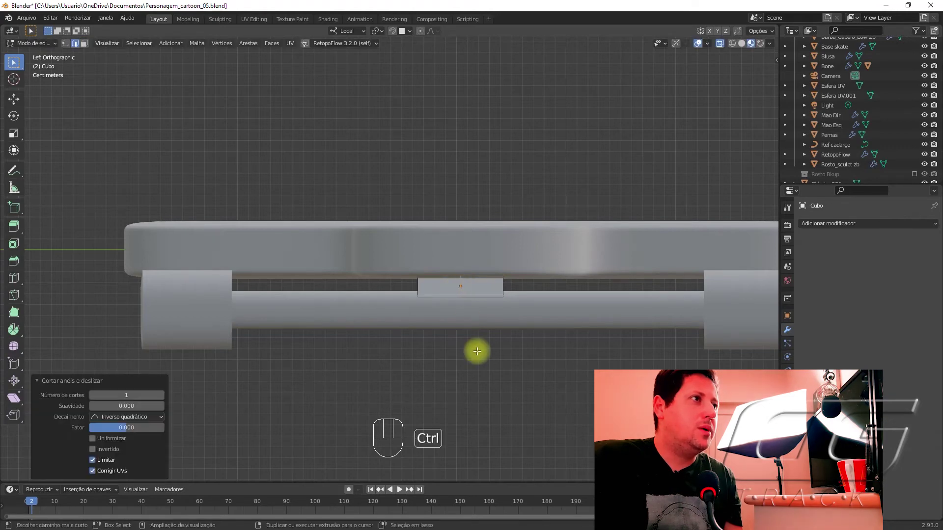
{"action": "key", "text": "ctrl+z"}
{"action": "key", "text": "ctrl+r"}
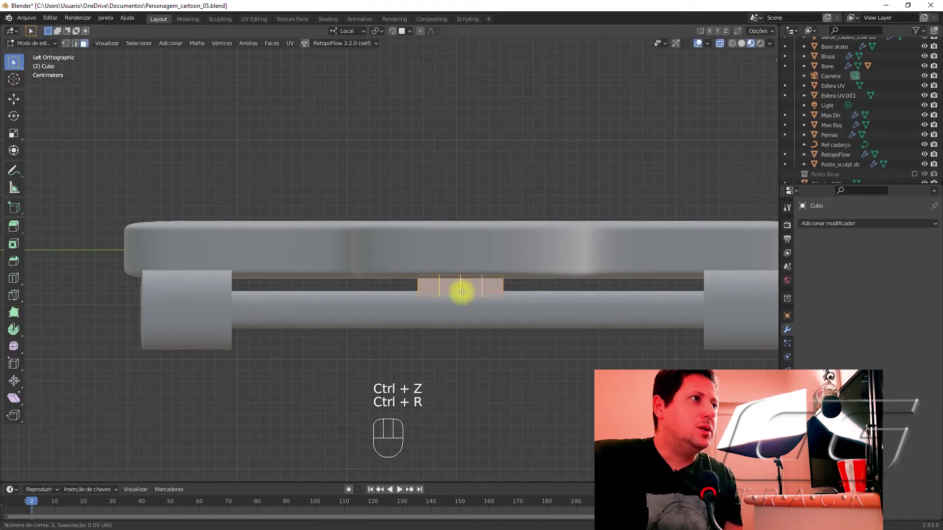
{"action": "key", "text": "ctrl+r"}
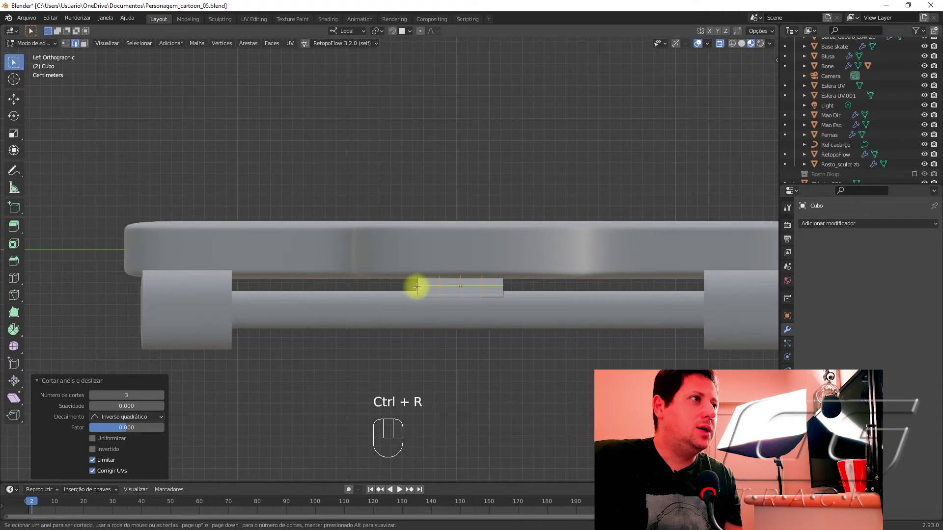
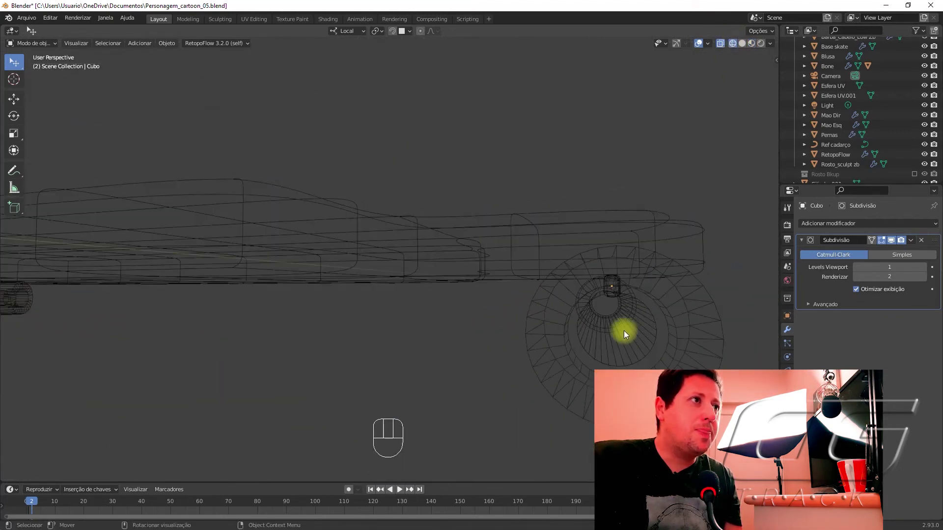
Slide the rounded mount block sideways and squash it vertically to 0.756.
{"action": "left_click_drag", "start_coordinate": [401, 335], "coordinate": [429, 304]}
{"action": "left_click_drag", "start_coordinate": [541, 311], "coordinate": [467, 287]}
{"action": "left_click", "coordinate": [465, 285]}
{"action": "key", "text": "g"}
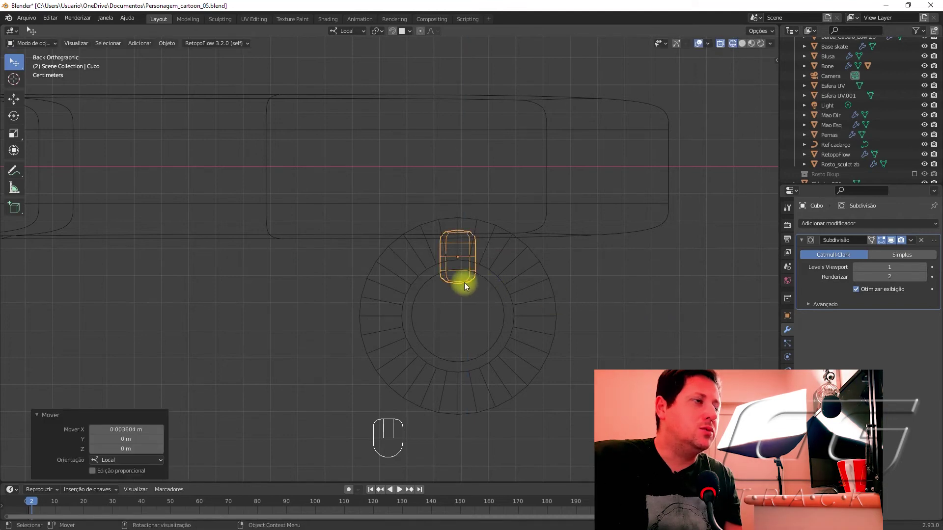
{"action": "key", "text": "s"}
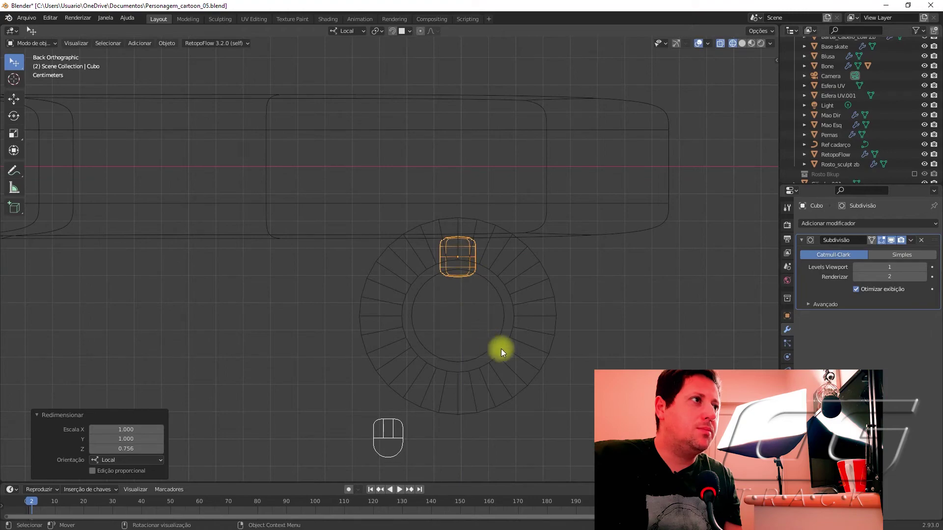
Move the block along the board to seat it on the front axle.
{"action": "left_click_drag", "start_coordinate": [534, 337], "coordinate": [420, 347]}
{"action": "left_click_drag", "start_coordinate": [458, 327], "coordinate": [455, 317]}
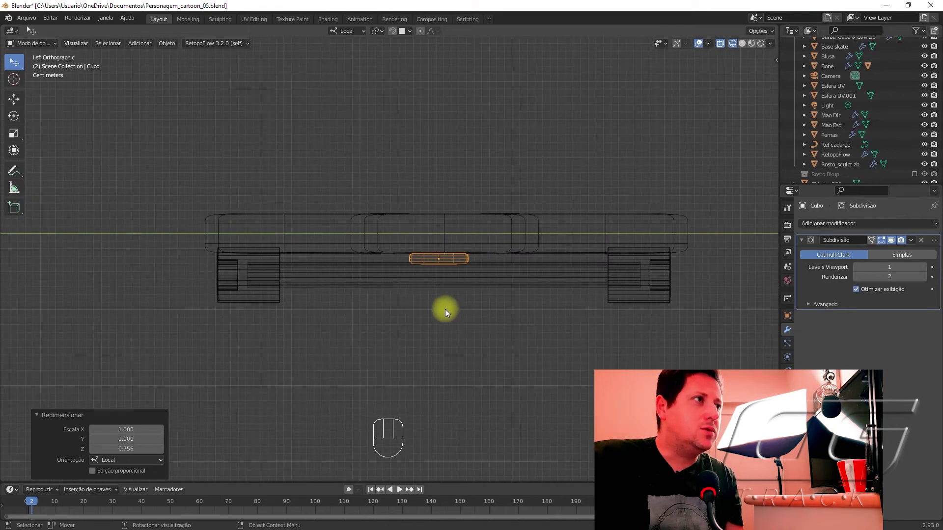
{"action": "key", "text": "g"}
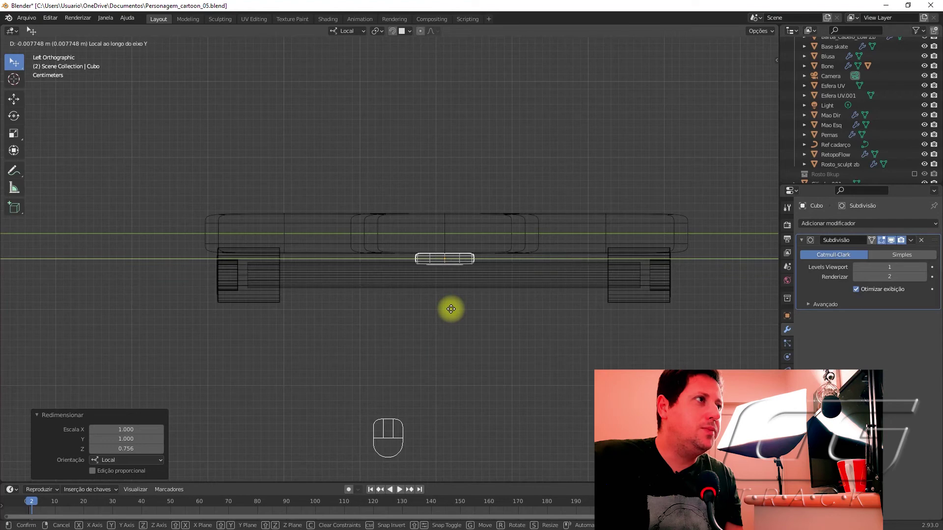
{"action": "left_click_drag", "start_coordinate": [354, 276], "coordinate": [466, 316]}
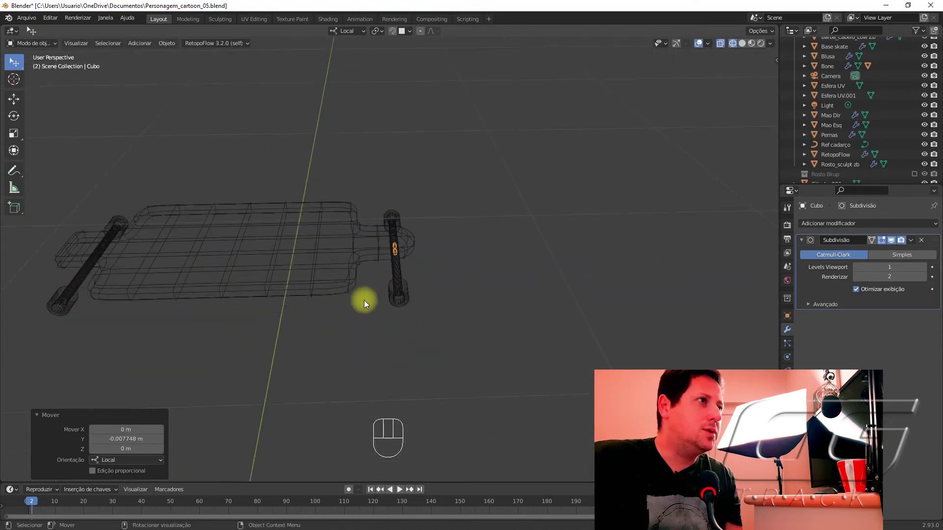
{"action": "left_click_drag", "start_coordinate": [346, 292], "coordinate": [437, 316]}
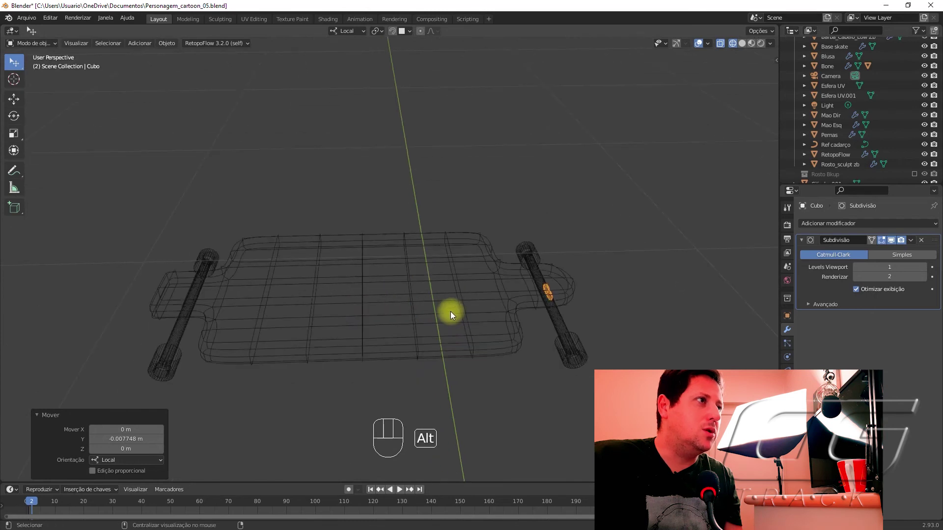
Make a linked copy of the mount block and move it onto the rear axle.
{"action": "key", "text": "alt+d"}
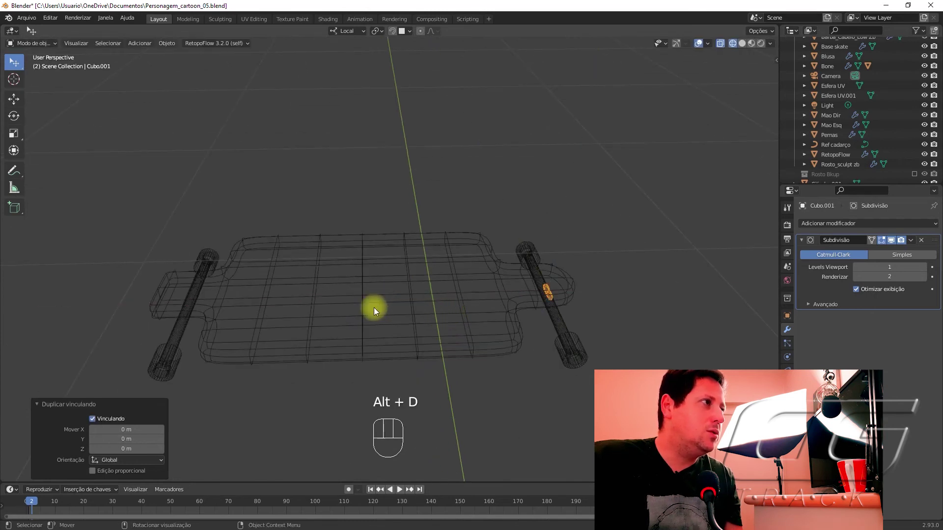
{"action": "key", "text": "g"}
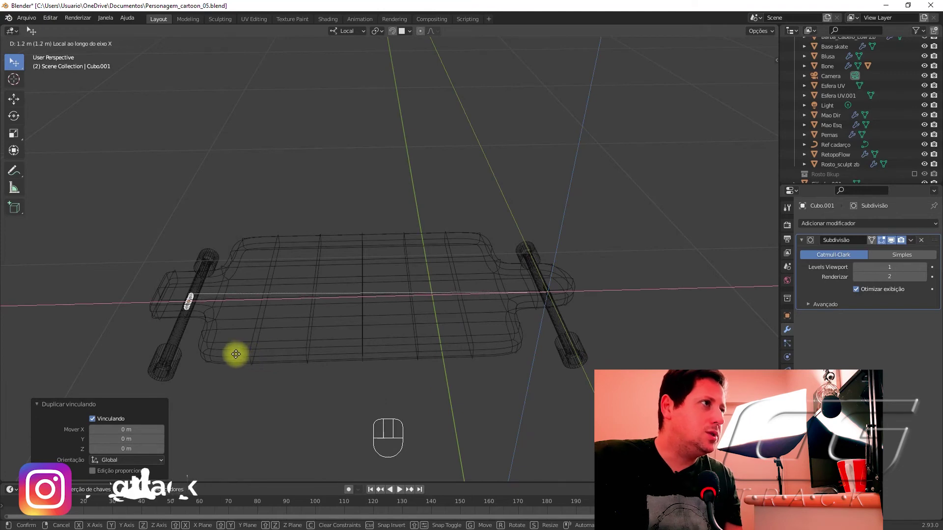
{"action": "left_click_drag", "start_coordinate": [238, 336], "coordinate": [237, 307]}
{"action": "key", "text": "KP_Decimal"}
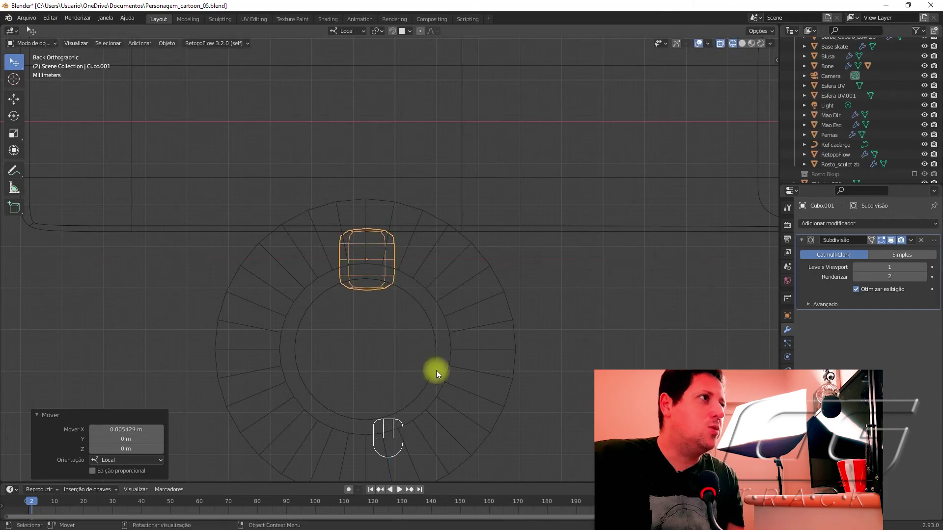
{"action": "left_click_drag", "start_coordinate": [238, 322], "coordinate": [338, 332]}
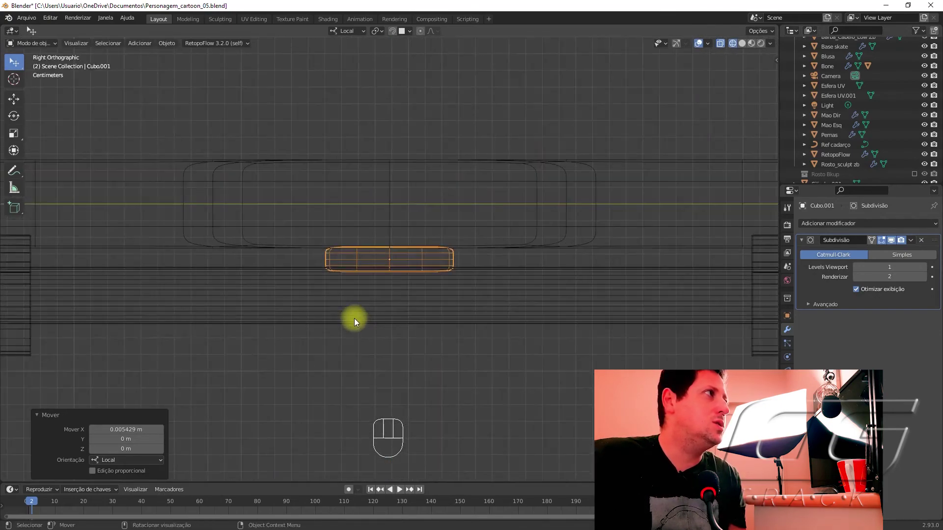
Select the first mount block and raise it up against the deck.
{"action": "left_click_drag", "start_coordinate": [514, 259], "coordinate": [457, 265]}
{"action": "left_click", "coordinate": [399, 263]}
{"action": "left_click_drag", "start_coordinate": [21, 66], "coordinate": [54, 90]}
{"action": "left_click", "coordinate": [314, 268]}
{"action": "left_click", "coordinate": [274, 256]}
{"action": "left_click_drag", "start_coordinate": [268, 256], "coordinate": [371, 269]}
{"action": "key", "text": "g"}
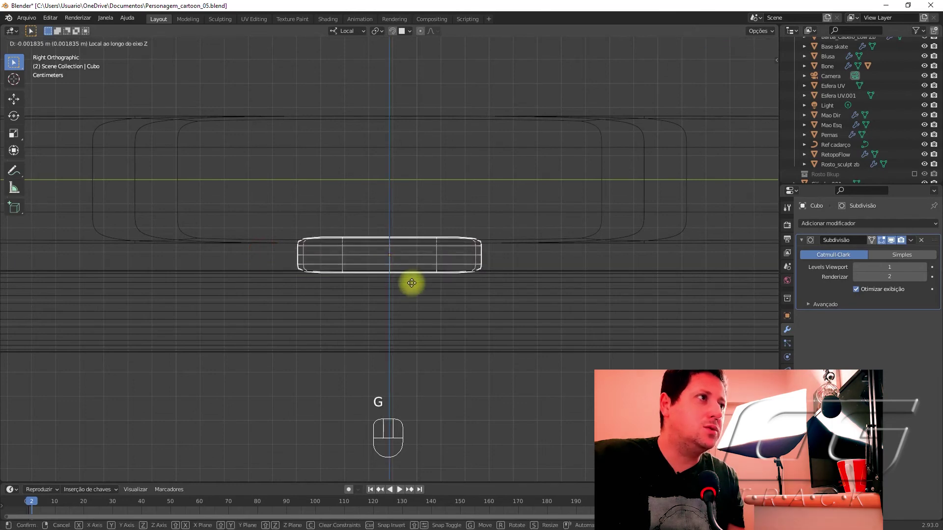
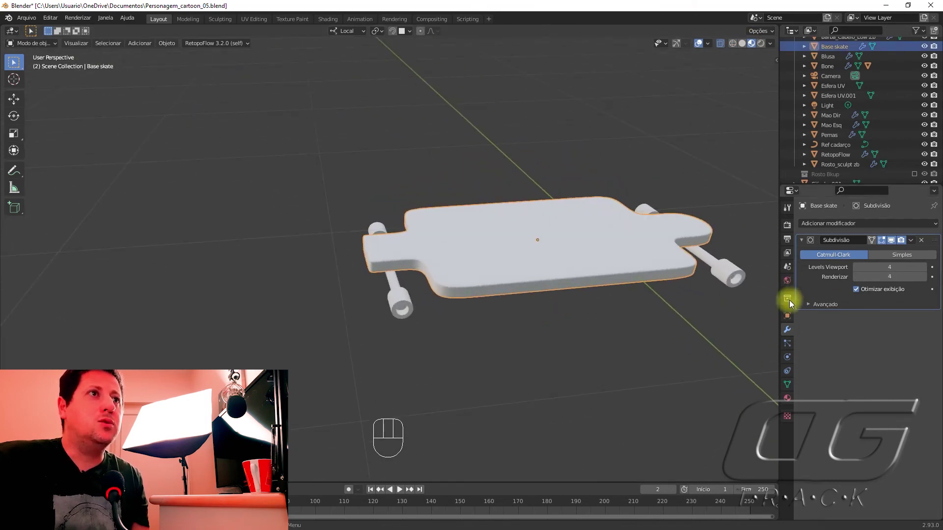
Give the deck a red material and set the axle and wheel base colours.
{"action": "left_click", "coordinate": [786, 402]}
{"action": "left_click_drag", "start_coordinate": [865, 272], "coordinate": [884, 369]}
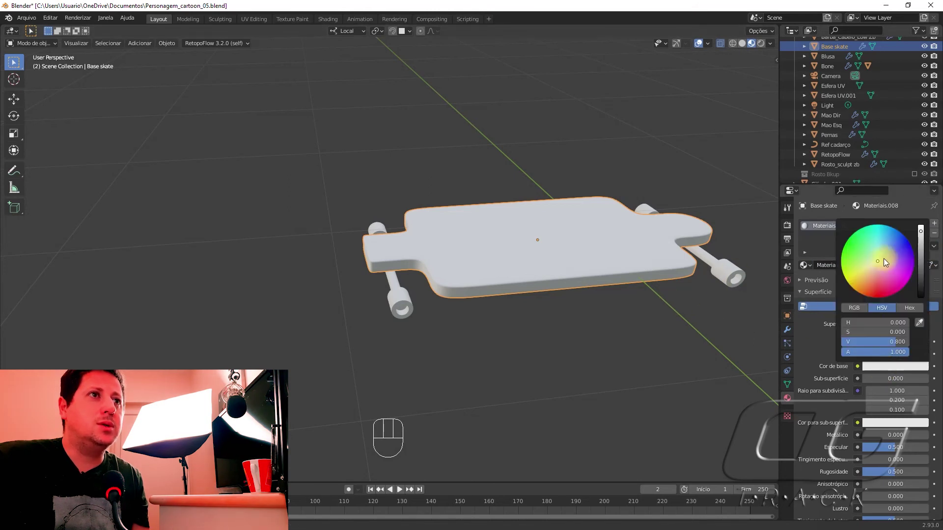
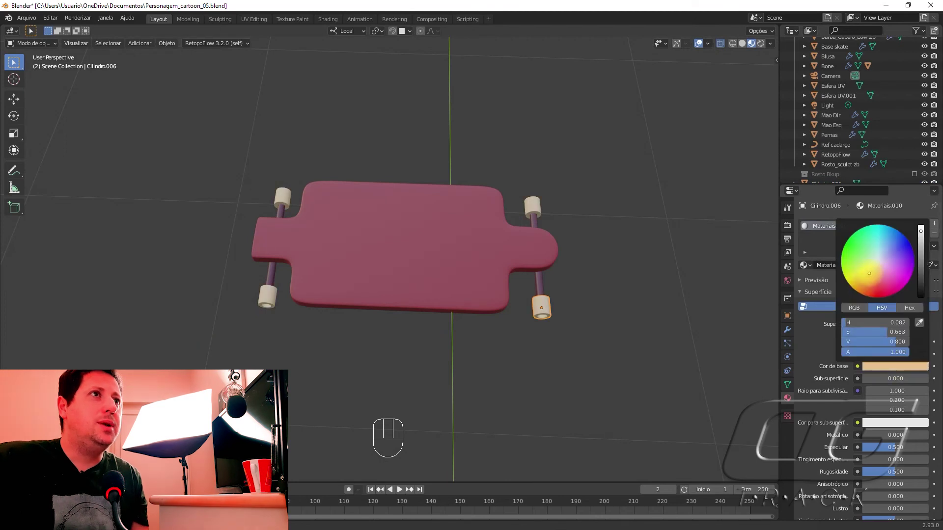
{"action": "middle_click", "coordinate": [581, 289]}
{"action": "left_click_drag", "start_coordinate": [937, 247], "coordinate": [890, 282]}
{"action": "left_click", "coordinate": [853, 263]}
Copy material onto the mount block and move the board parts into a Skate collection.
{"action": "middle_click", "coordinate": [473, 278]}
{"action": "left_click_drag", "start_coordinate": [500, 252], "coordinate": [503, 233]}
{"action": "middle_click", "coordinate": [521, 211]}
{"action": "middle_click", "coordinate": [514, 228]}
{"action": "left_click", "coordinate": [514, 223]}
{"action": "left_click", "coordinate": [516, 223]}
{"action": "middle_click", "coordinate": [492, 228]}
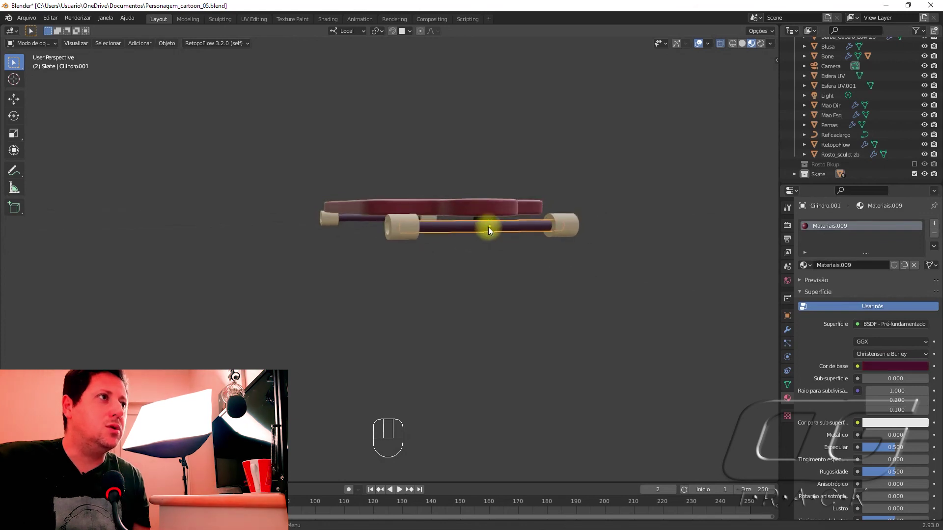
Select the axles and wheels with the deck and parent them to the deck (Ctrl+P).
{"action": "middle_click", "coordinate": [542, 229]}
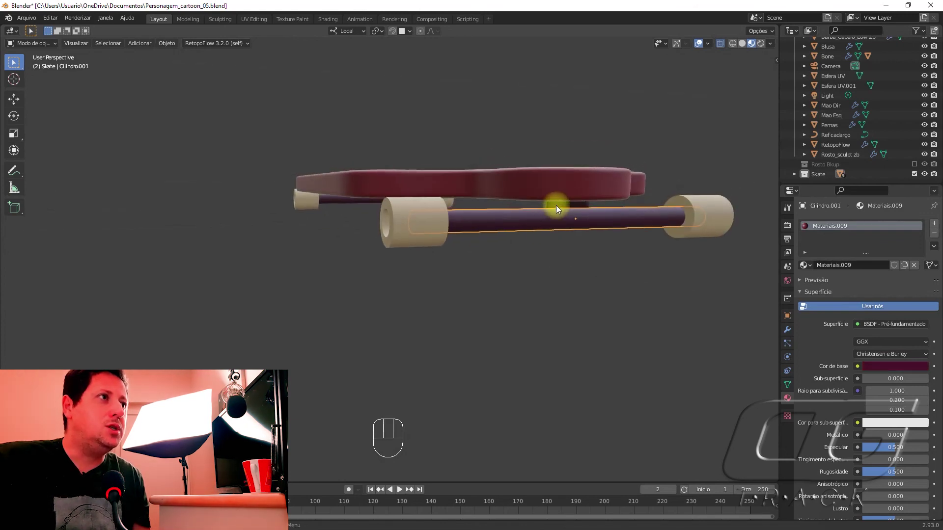
{"action": "left_click", "coordinate": [523, 221]}
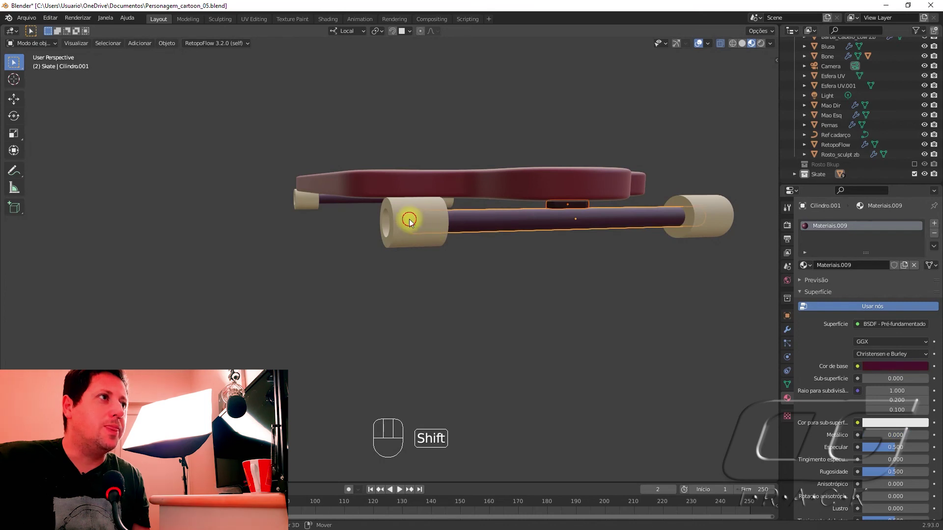
{"action": "left_click", "coordinate": [710, 214]}
{"action": "left_click_drag", "start_coordinate": [287, 216], "coordinate": [484, 208]}
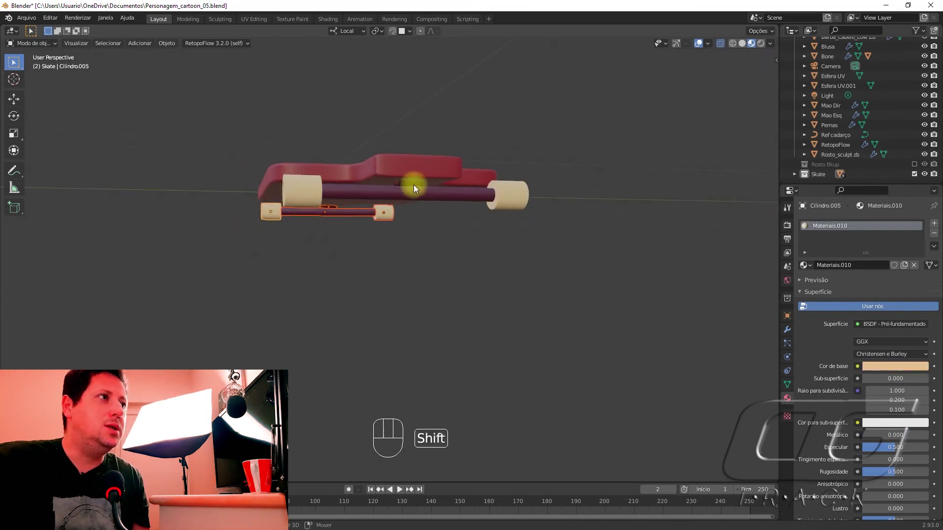
{"action": "left_click", "coordinate": [415, 188]}
{"action": "left_click", "coordinate": [415, 184]}
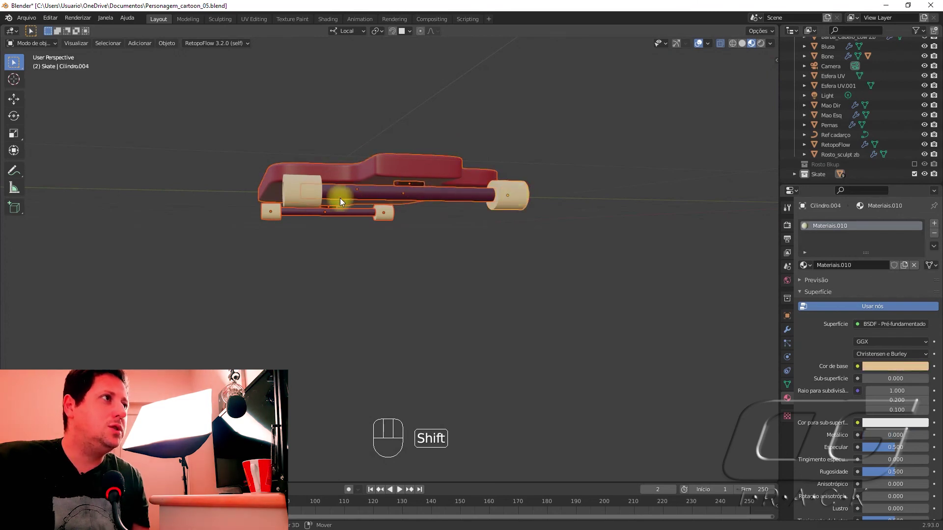
{"action": "left_click", "coordinate": [300, 192]}
{"action": "left_click_drag", "start_coordinate": [344, 171], "coordinate": [293, 236]}
{"action": "left_click_drag", "start_coordinate": [268, 237], "coordinate": [344, 277]}
{"action": "key", "text": "ctrl+p"}
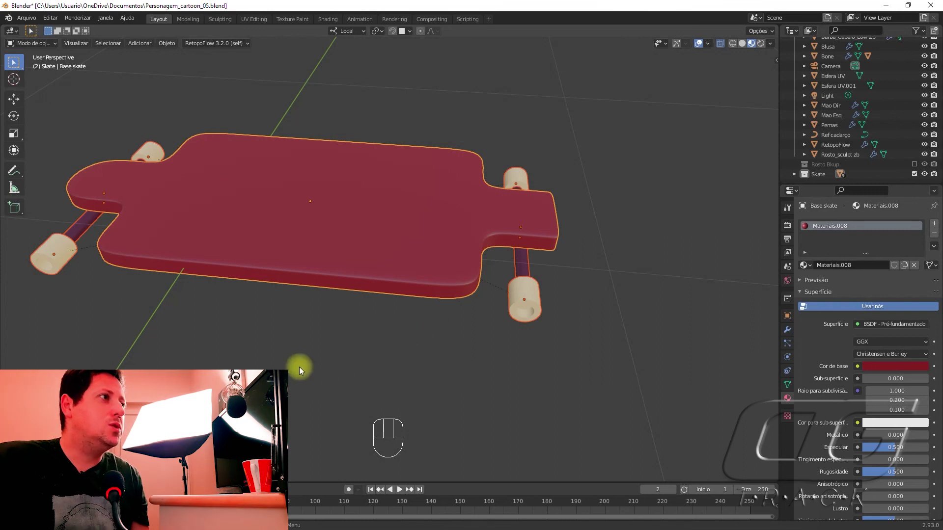
Move the whole skateboard along Y until it sits under the character's feet.
{"action": "left_click_drag", "start_coordinate": [310, 378], "coordinate": [331, 238]}
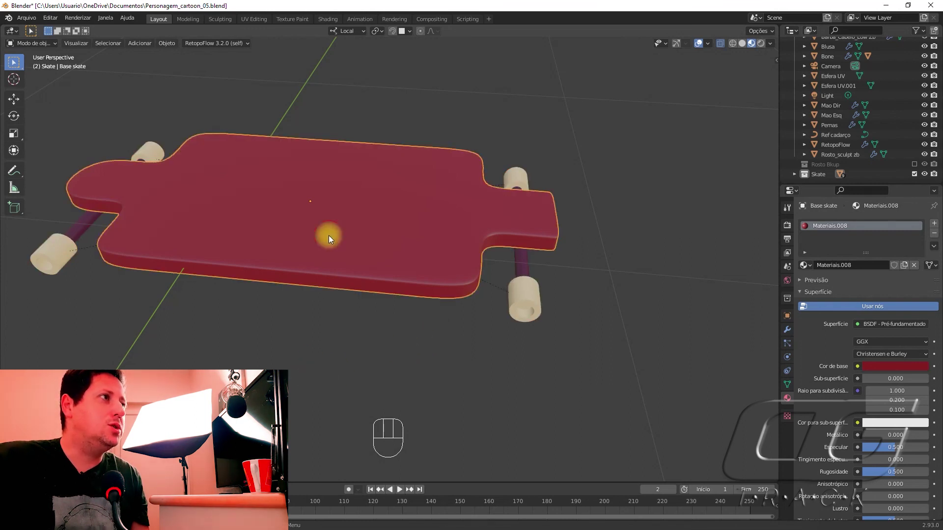
{"action": "key", "text": "g"}
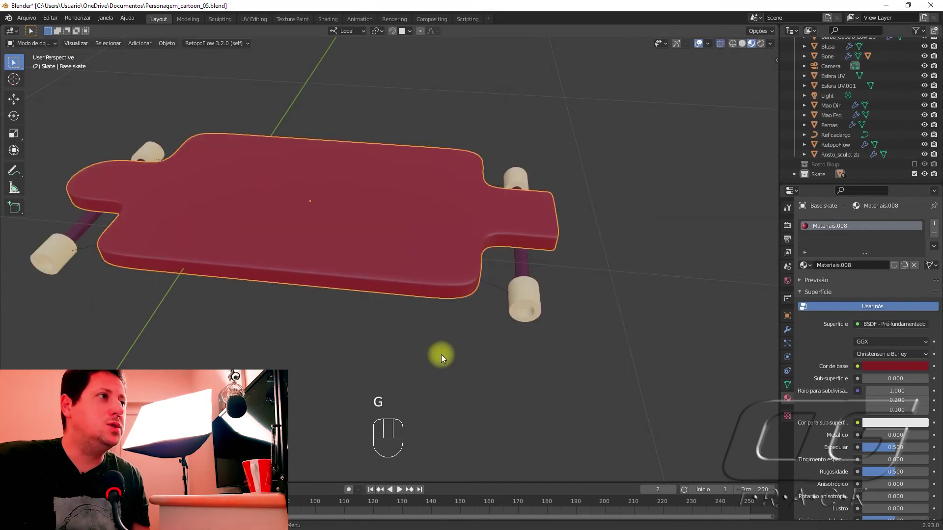
{"action": "left_click_drag", "start_coordinate": [305, 264], "coordinate": [427, 259]}
{"action": "middle_click", "coordinate": [321, 261]}
{"action": "left_click", "coordinate": [518, 268]}
{"action": "key", "text": "g"}
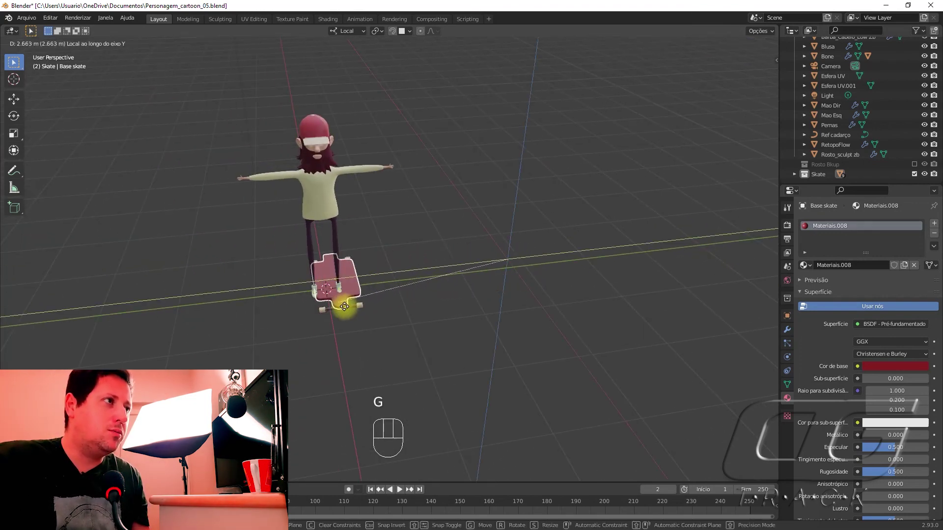